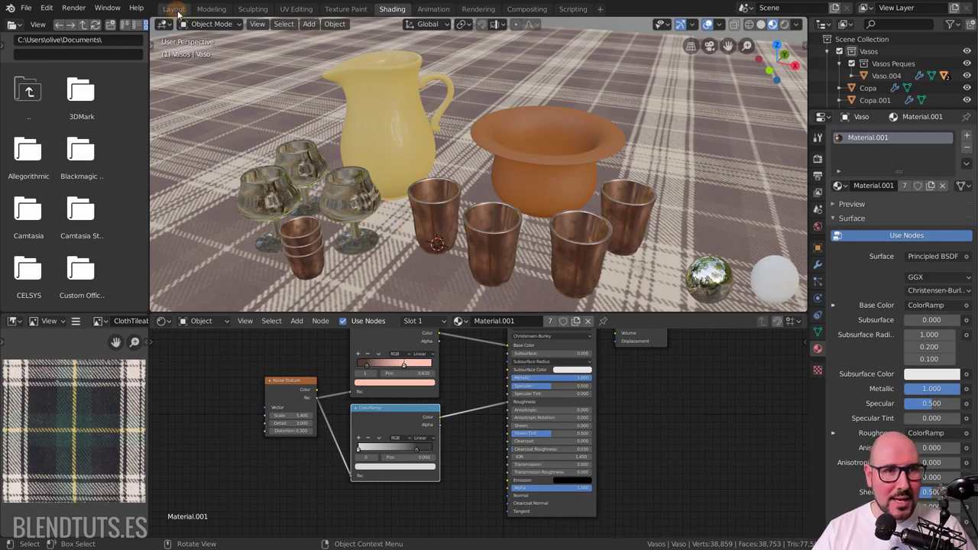
# - Switch to the Layout workspace and zoom the viewport to frame the table scene
pyautogui.click(183, 14)
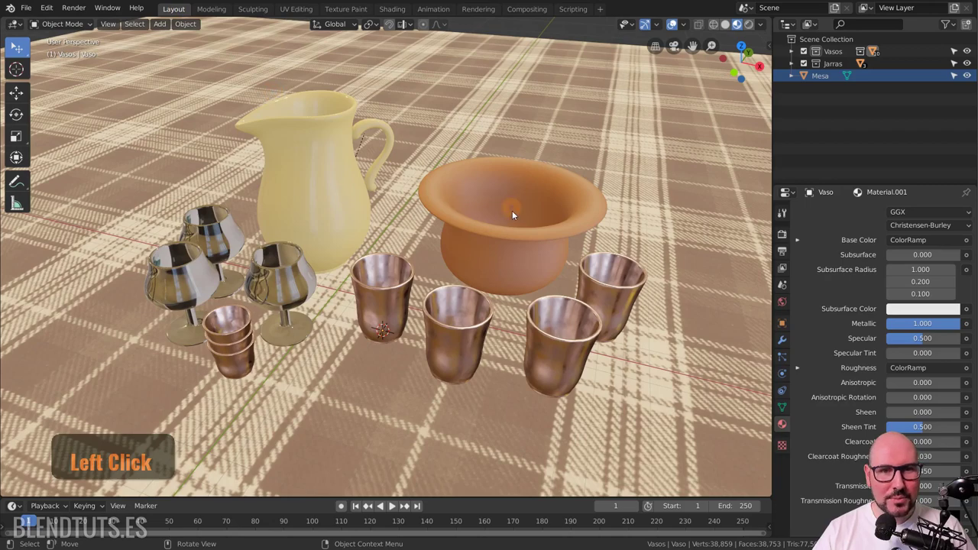
pyautogui.scroll(-3)
pyautogui.scroll(3)
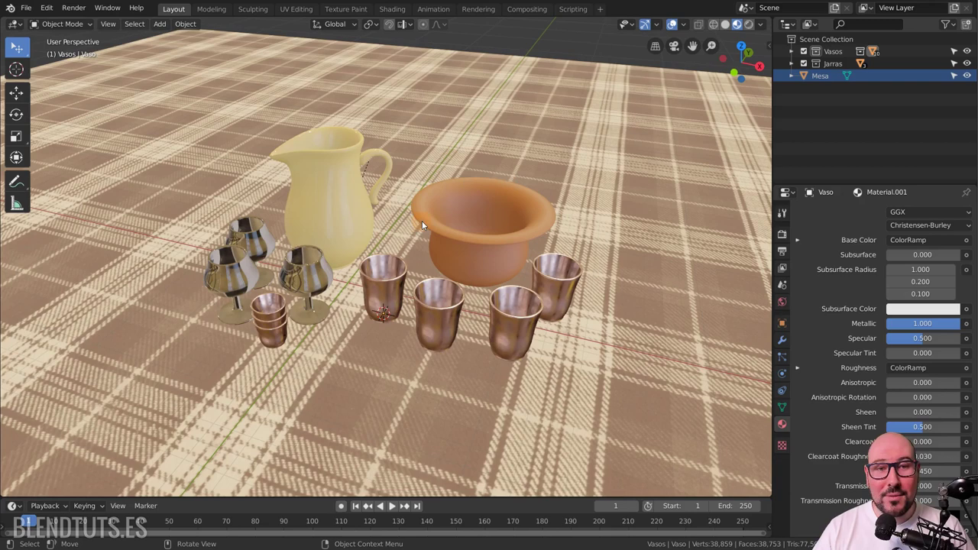
pyautogui.scroll(3)
# - Add a Sun lamp to the scene from the Shift+A add menu
pyautogui.press('shift+a')
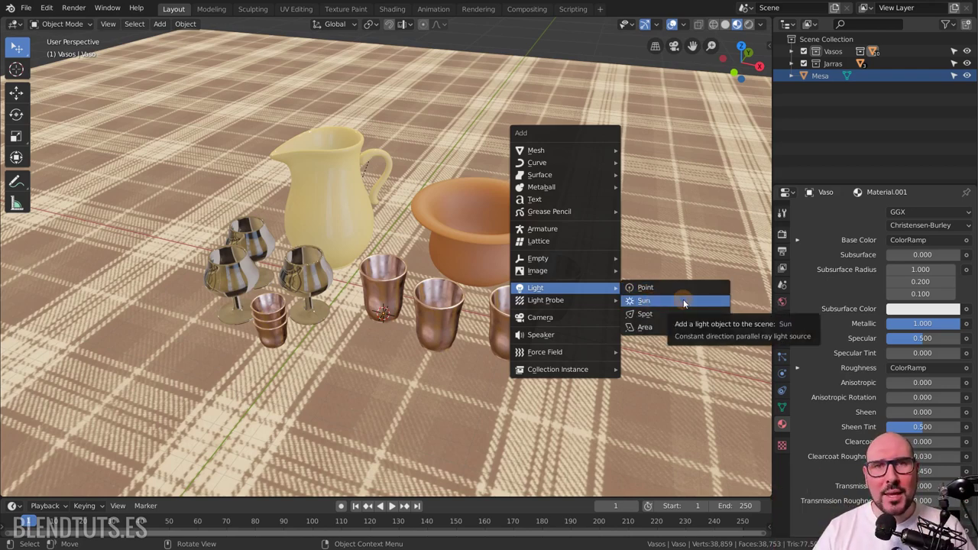
pyautogui.press('shift+a')
pyautogui.click(686, 303)
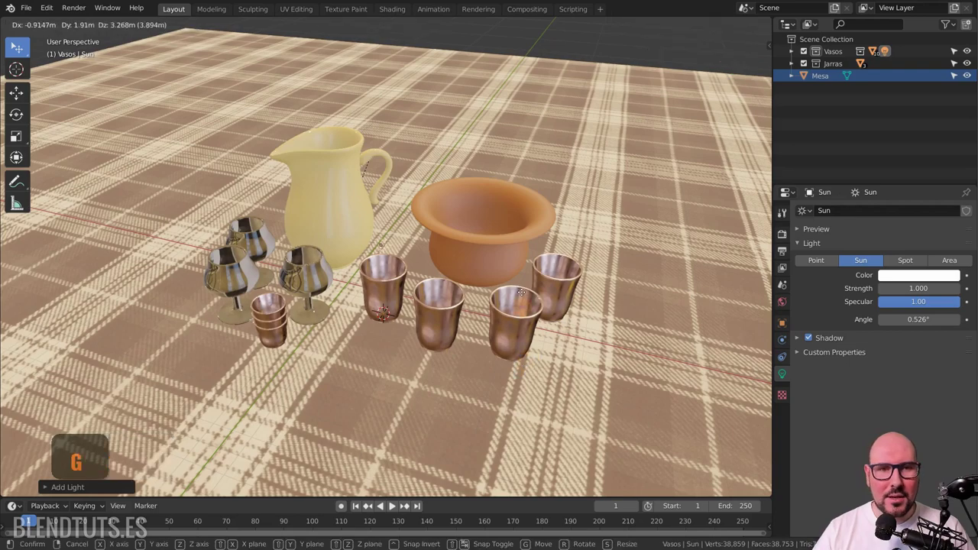
# - Lift the sun lamp straight up along Z to sit high above the tableware
pyautogui.press('g')
pyautogui.click(675, 88)
pyautogui.scroll(-3)
pyautogui.middleClick(581, 171)
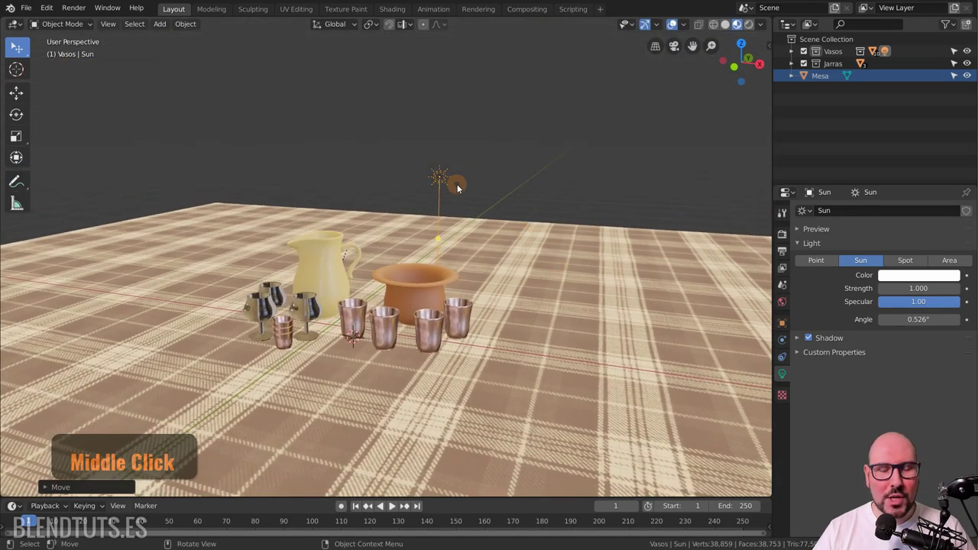
pyautogui.scroll(3)
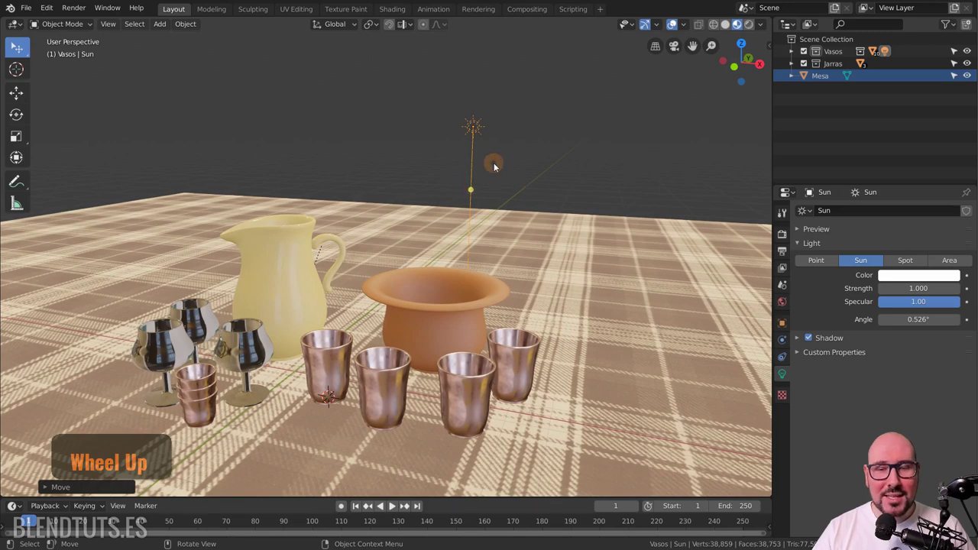
# - Preview the table in rendered shading, then light the material preview with the scene's own lamps
pyautogui.click(752, 30)
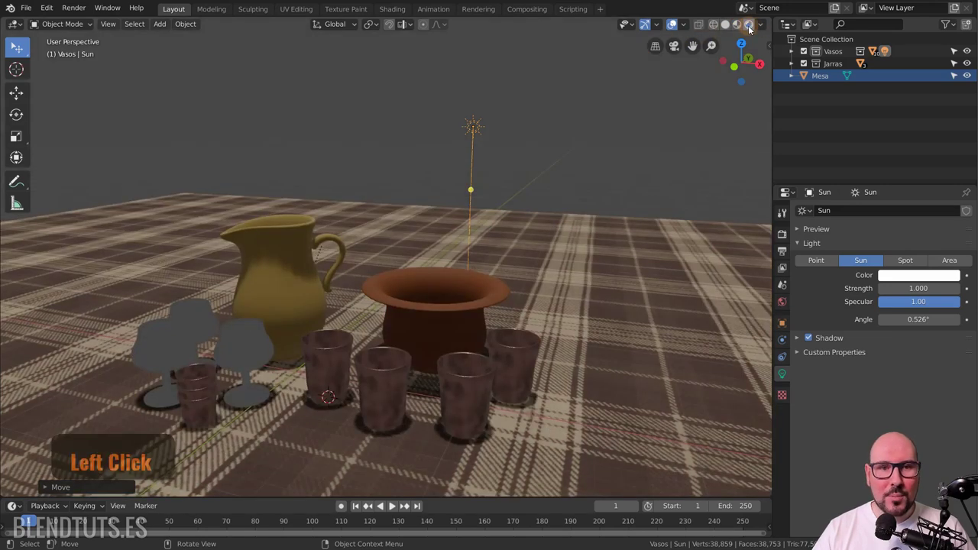
pyautogui.middleClick(487, 256)
pyautogui.middleClick(467, 280)
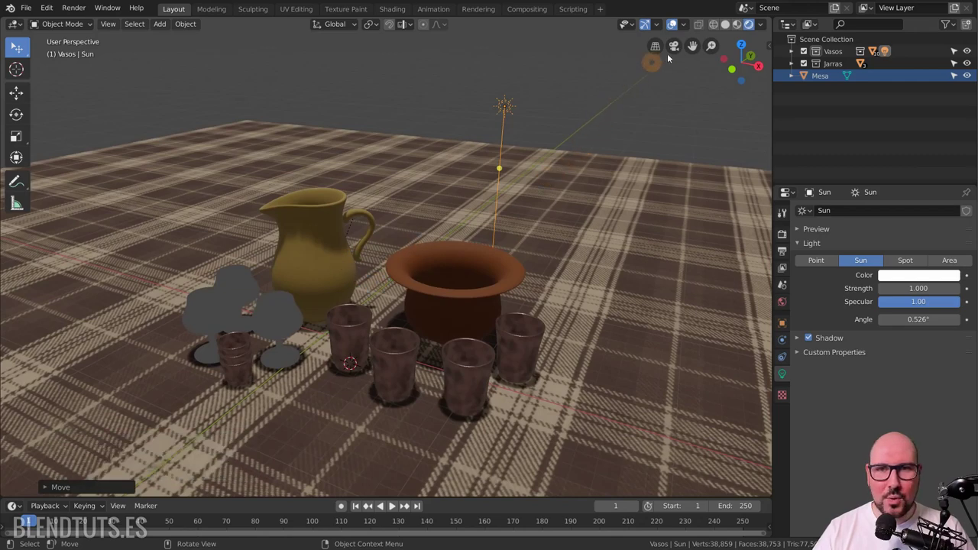
pyautogui.click(741, 27)
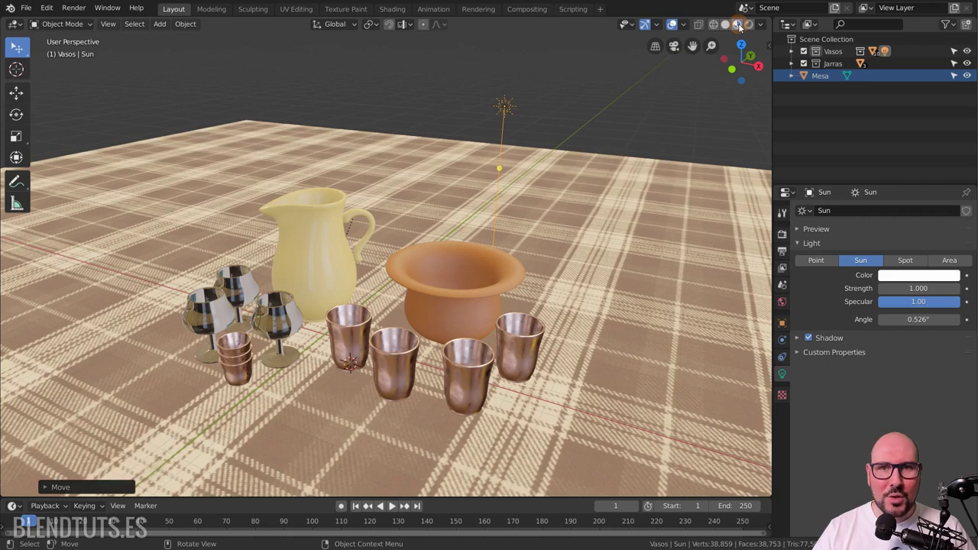
pyautogui.click(765, 28)
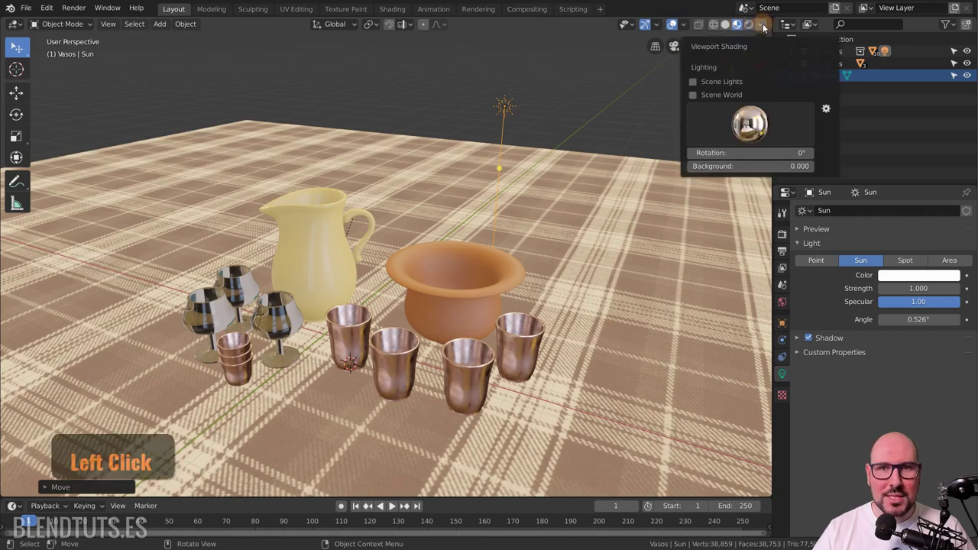
pyautogui.click(697, 86)
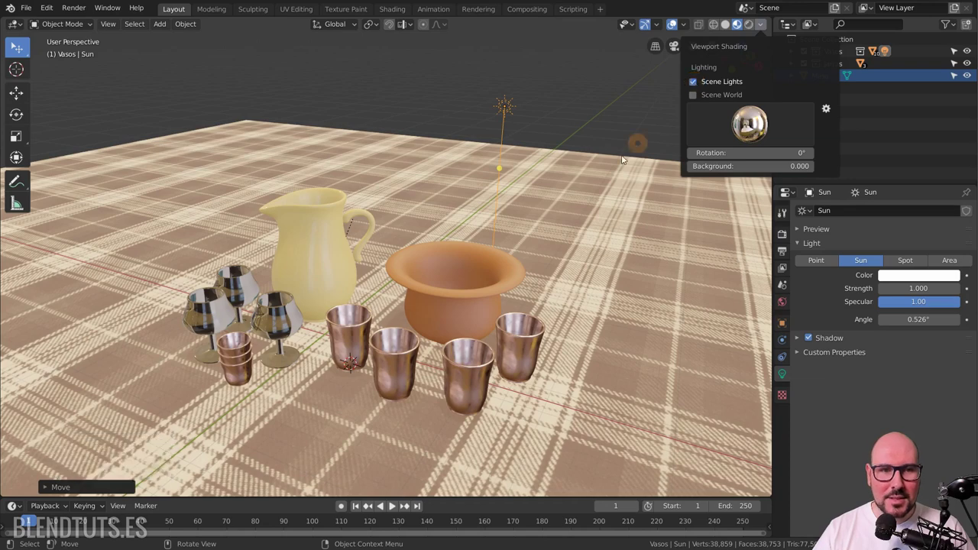
# - Rotate the sun lamp so its light angles across the table
pyautogui.press('r')
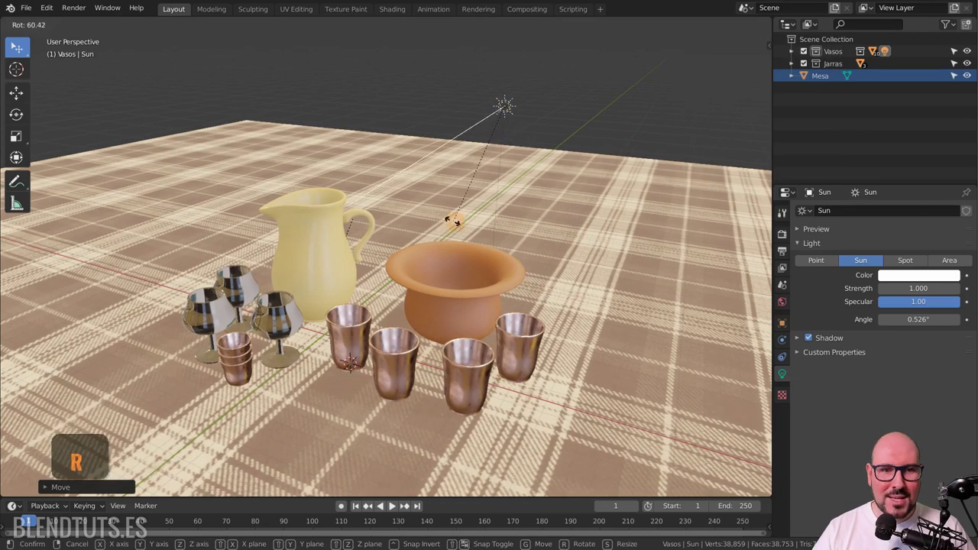
pyautogui.press('r')
pyautogui.click(507, 240)
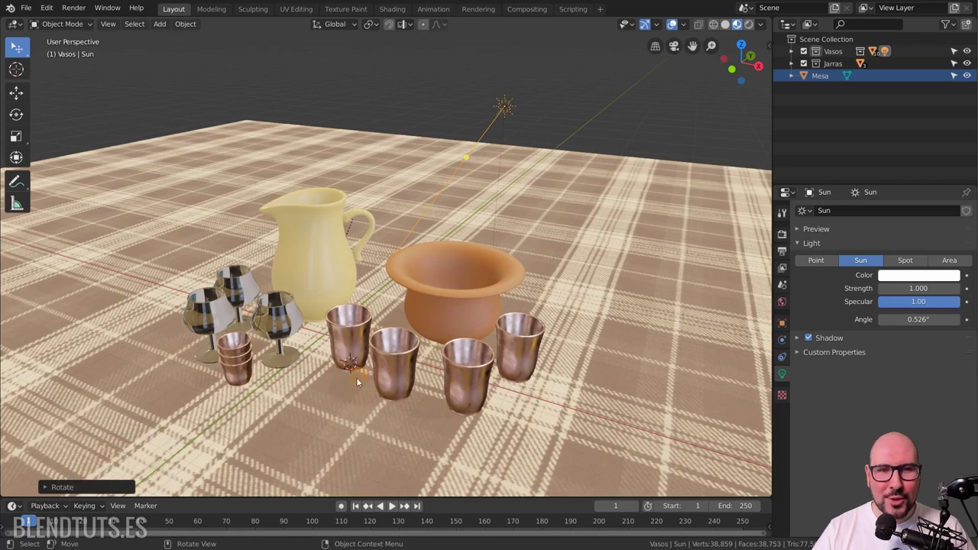
# - Dim the preview environment lighting and return to rendered shading so the sun casts the shadows
pyautogui.click(764, 29)
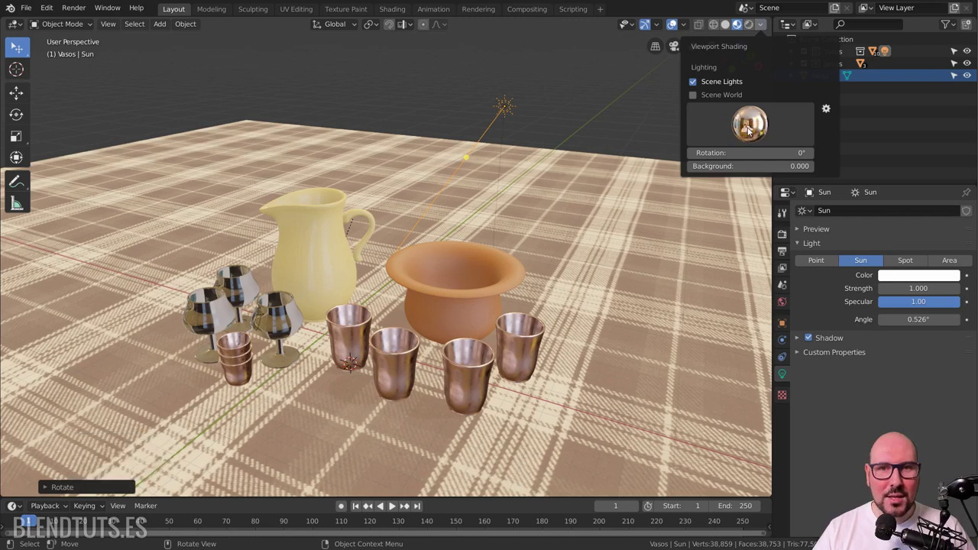
pyautogui.click(750, 131)
pyautogui.click(695, 172)
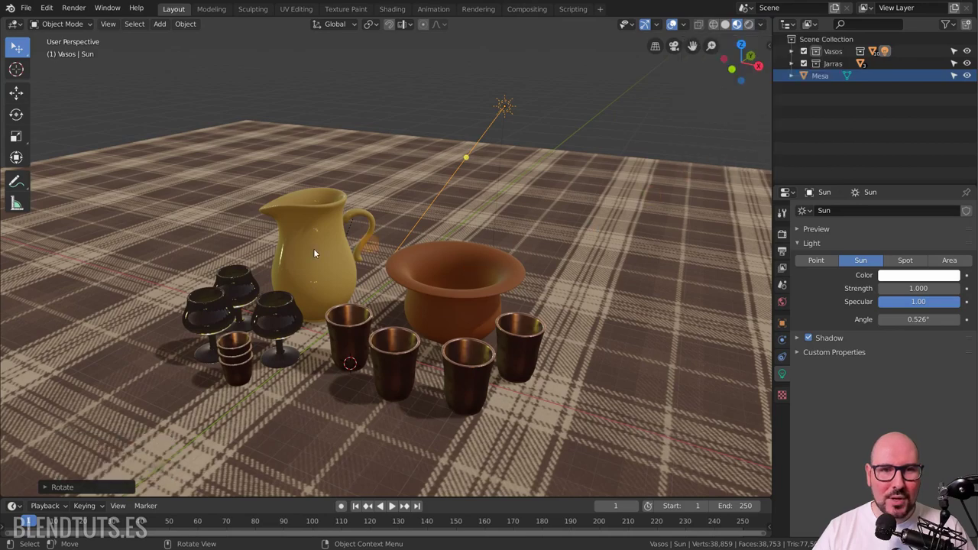
pyautogui.click(354, 287)
pyautogui.middleClick(352, 282)
pyautogui.middleClick(357, 279)
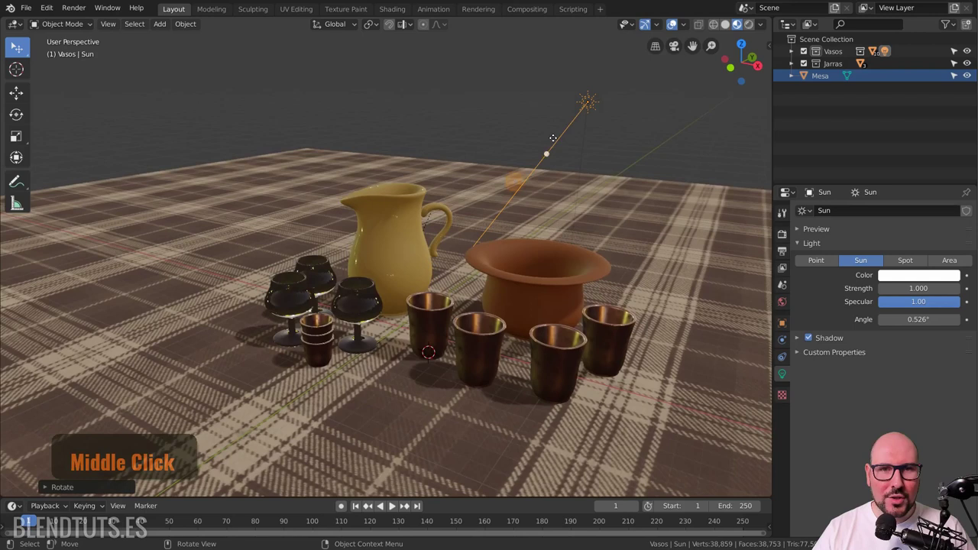
# - Give the sun a pale blue tint, strength 1.910, angle 97.1° and shadow softness 17.5
pyautogui.click(600, 103)
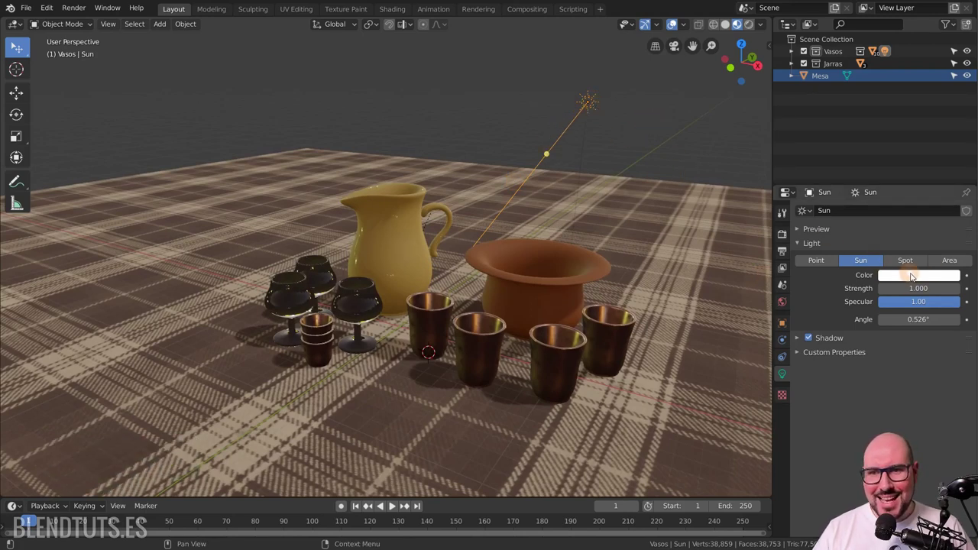
pyautogui.click(917, 277)
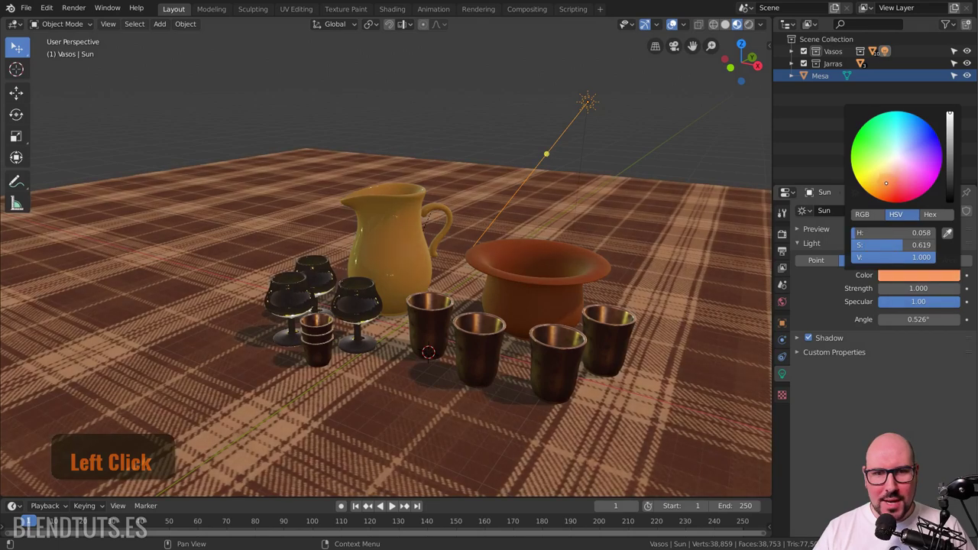
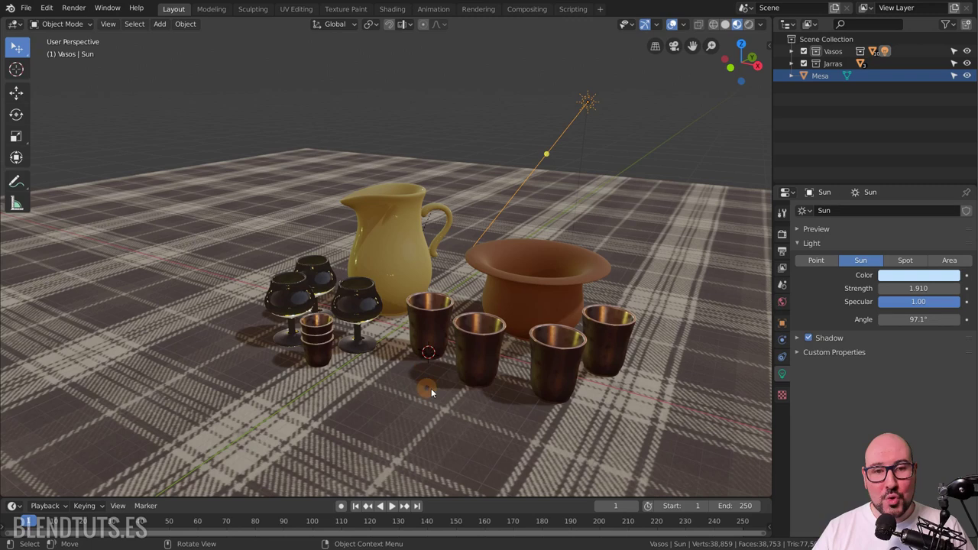
pyautogui.click(801, 342)
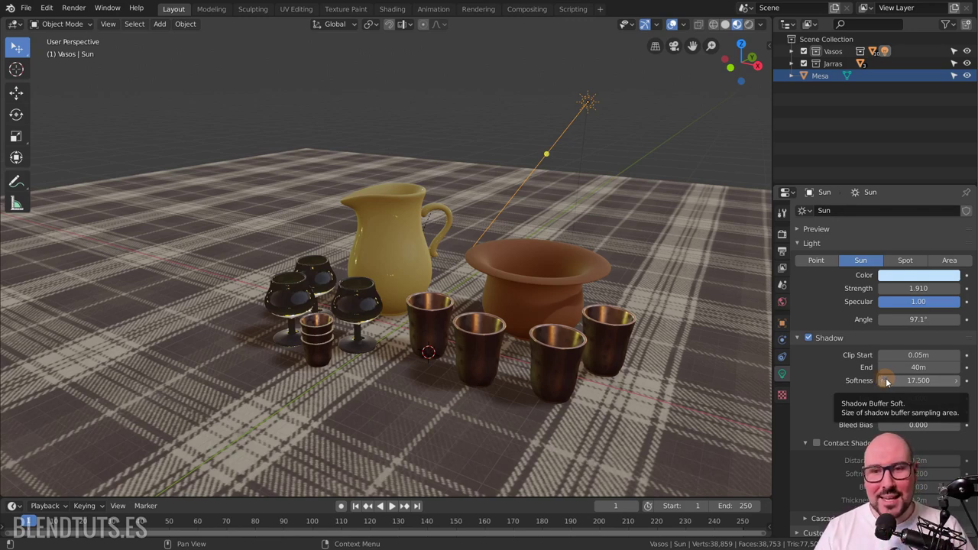
# - Set the render engine to Cycles on GPU Compute with 128 render samples
pyautogui.click(786, 240)
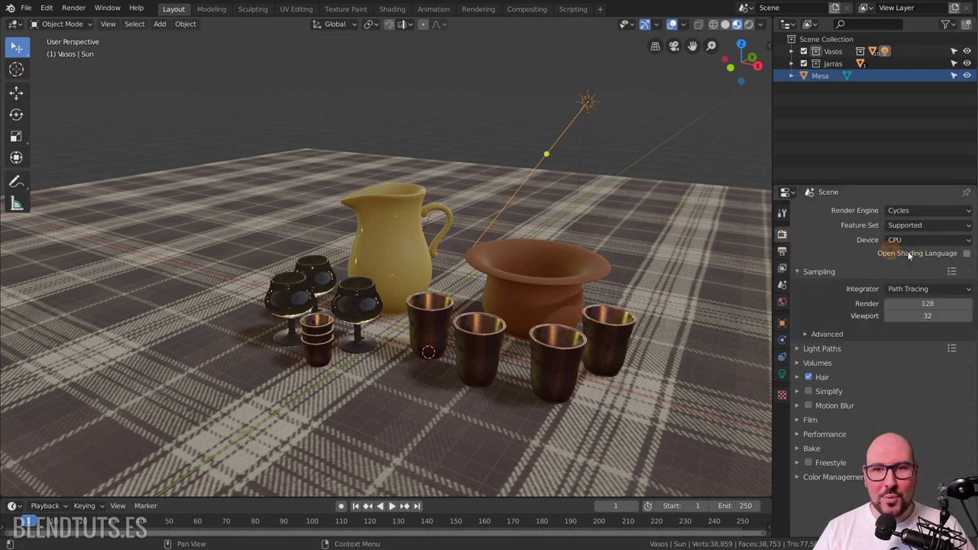
pyautogui.click(917, 247)
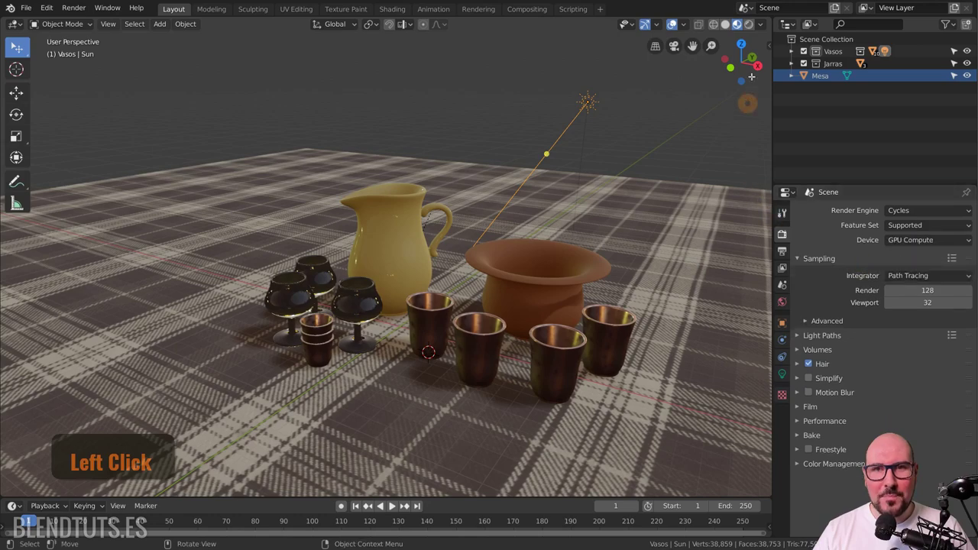
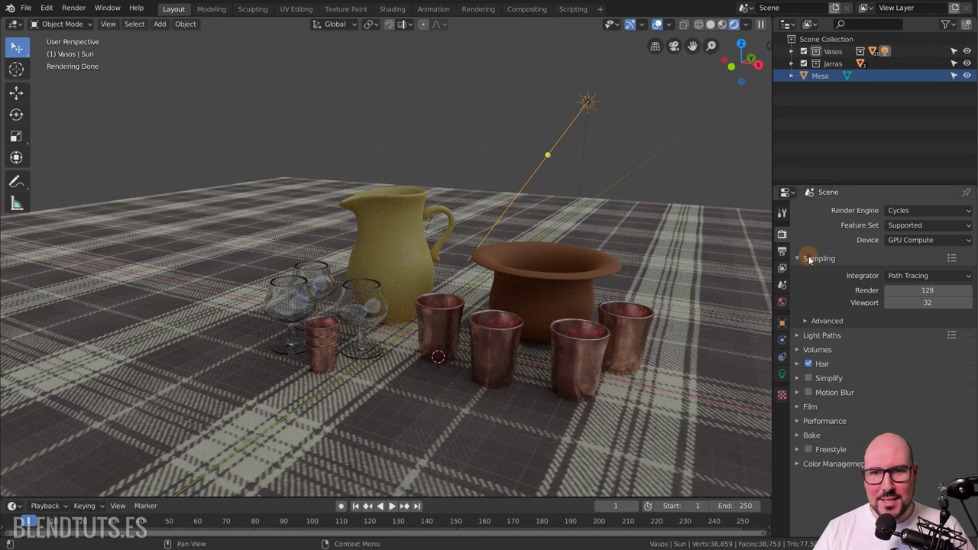
# - Narrow the sun's angle to 17.6° and re-aim it for sharper shadows under the tableware
pyautogui.middleClick(789, 383)
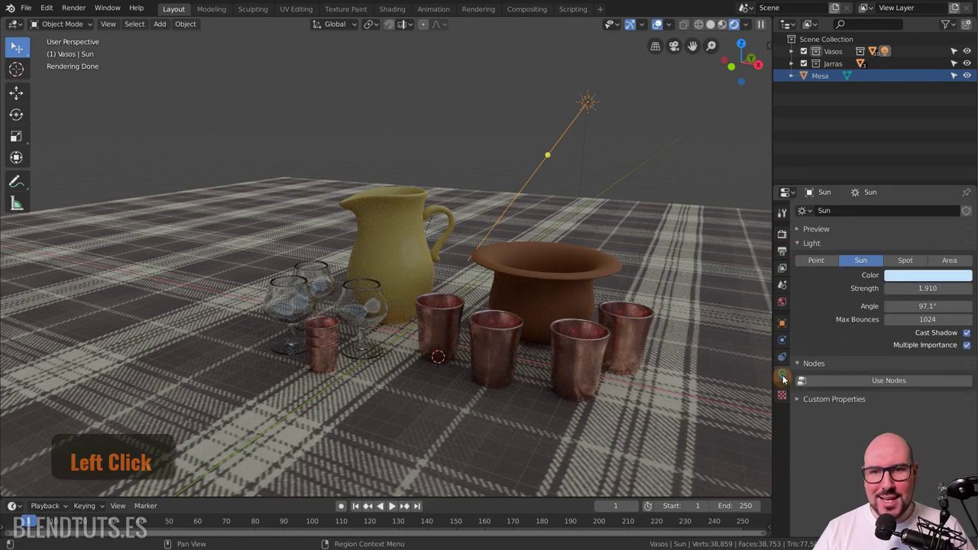
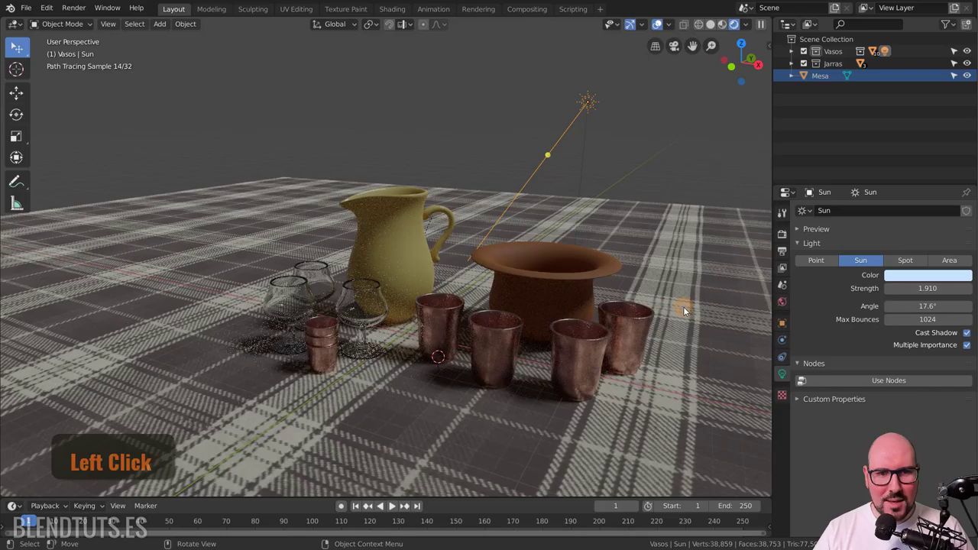
pyautogui.press('r')
pyautogui.click(711, 225)
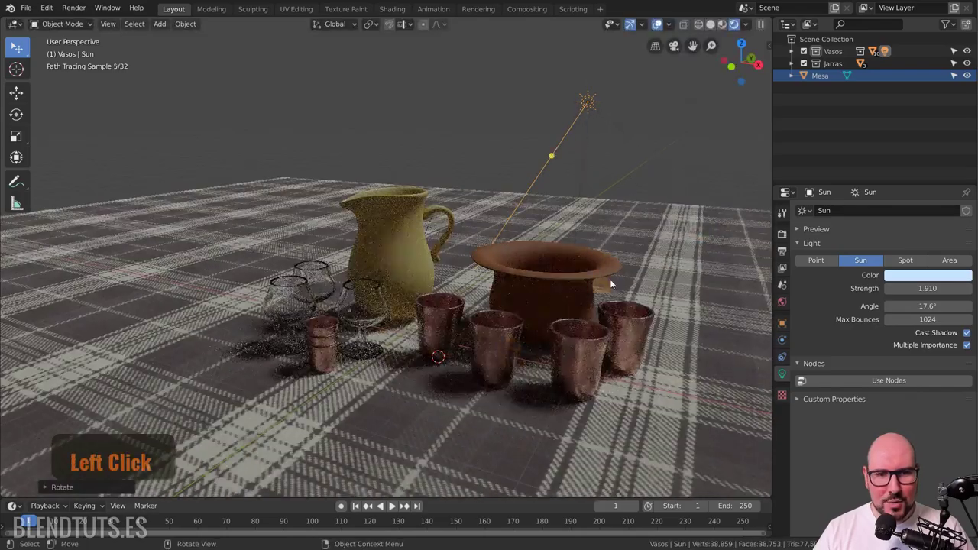
pyautogui.click(656, 240)
pyautogui.press('z')
pyautogui.click(668, 264)
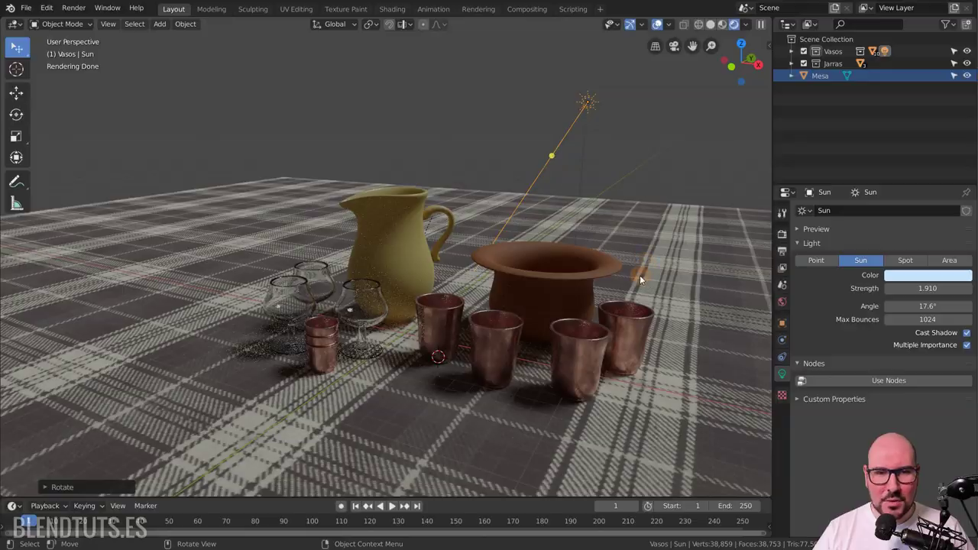
# - Orbit the Cycles preview in close to the cups to check their shadows
pyautogui.middleClick(397, 507)
pyautogui.middleClick(396, 507)
pyautogui.scroll(3)
pyautogui.middleClick(397, 507)
pyautogui.middleClick(634, 321)
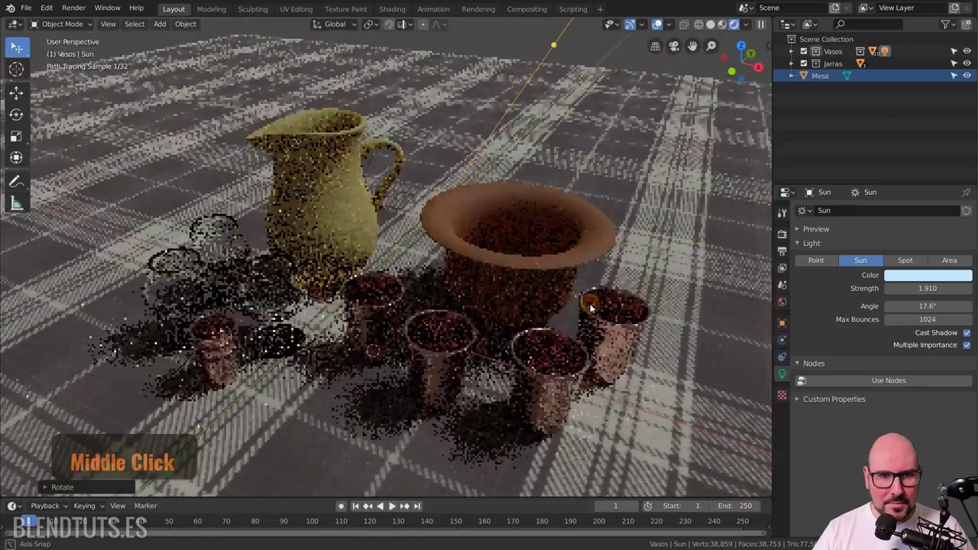
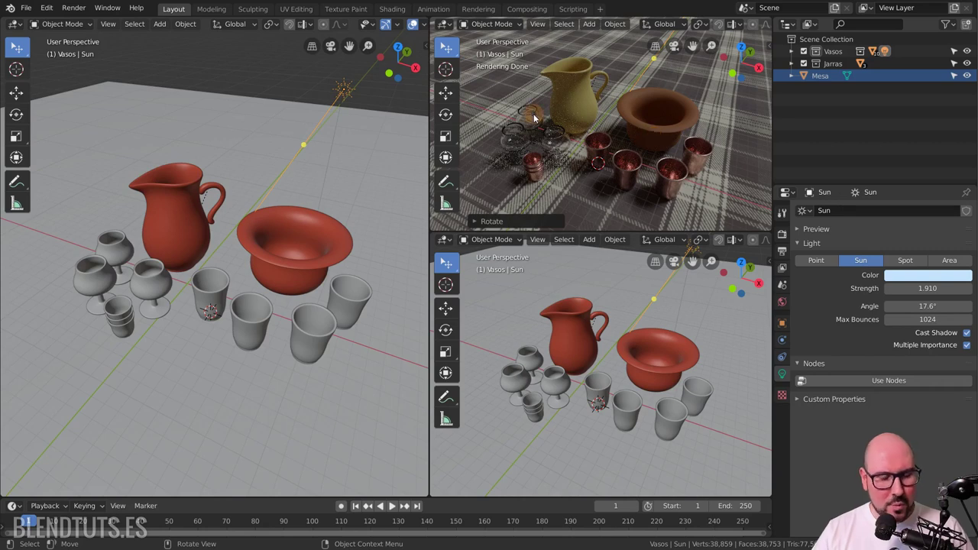
# - Split the 3D viewport into three areas and orbit the lower view around the scene
pyautogui.click(539, 119)
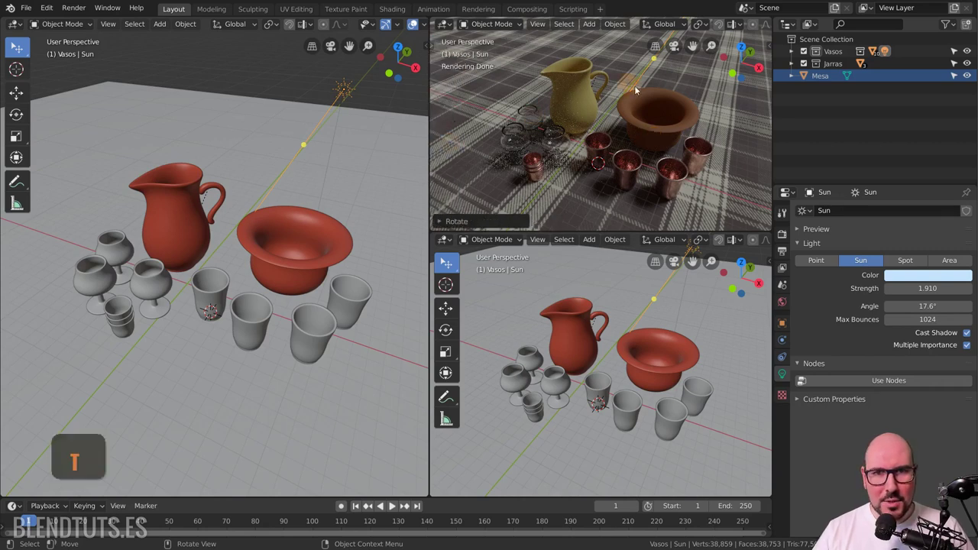
pyautogui.press('t')
pyautogui.click(638, 29)
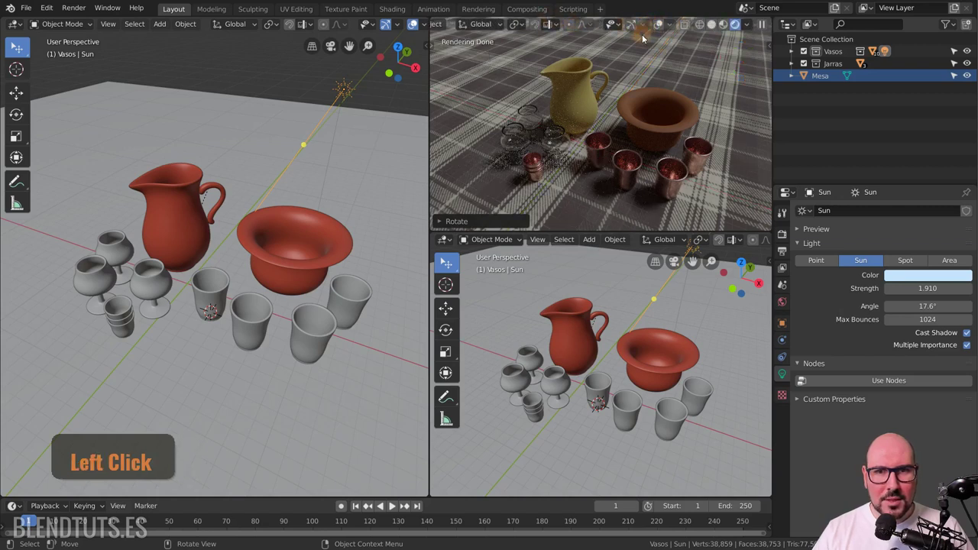
pyautogui.click(559, 34)
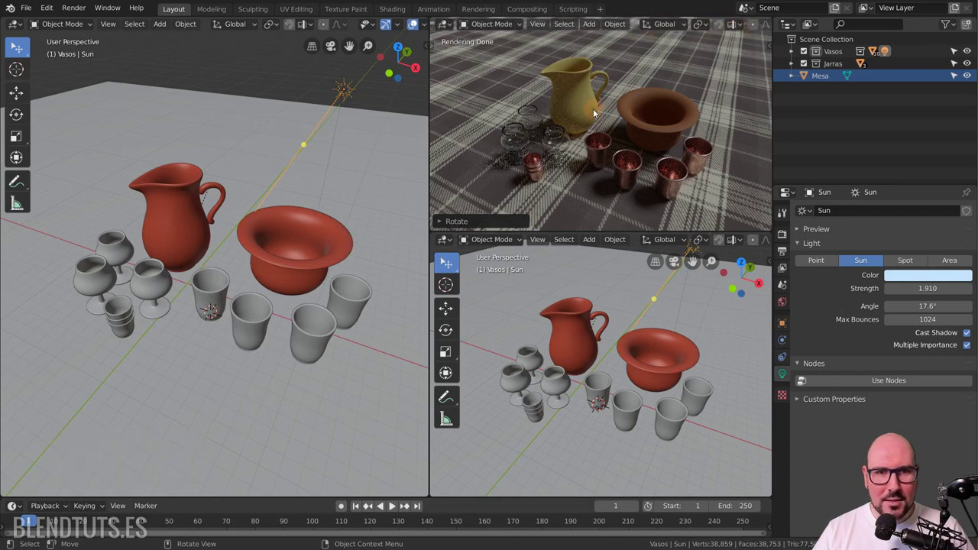
pyautogui.middleClick(593, 361)
pyautogui.middleClick(656, 346)
pyautogui.scroll(-3)
pyautogui.middleClick(613, 364)
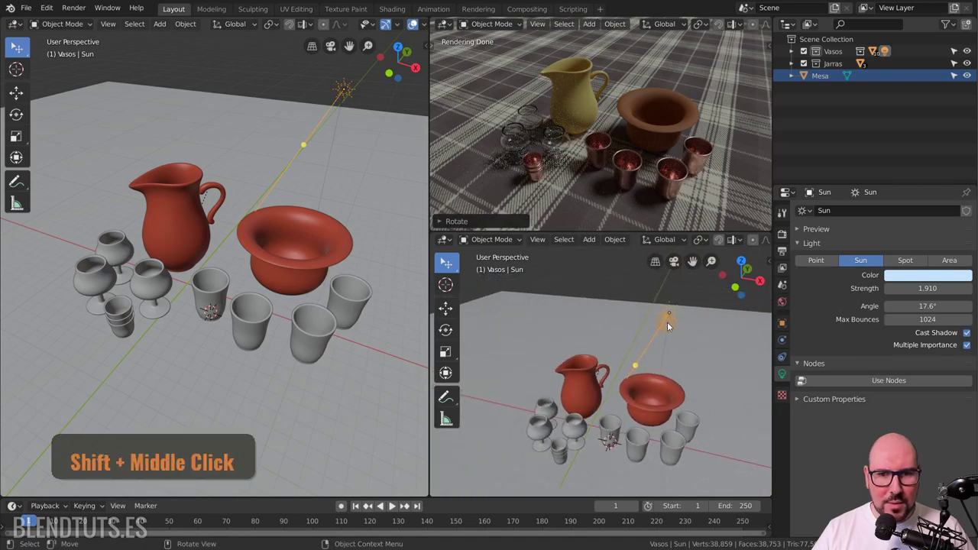
# - Duplicate the sun as Sun.001, place it left of the jug and turn it about Z toward the objects
pyautogui.press('shift+d')
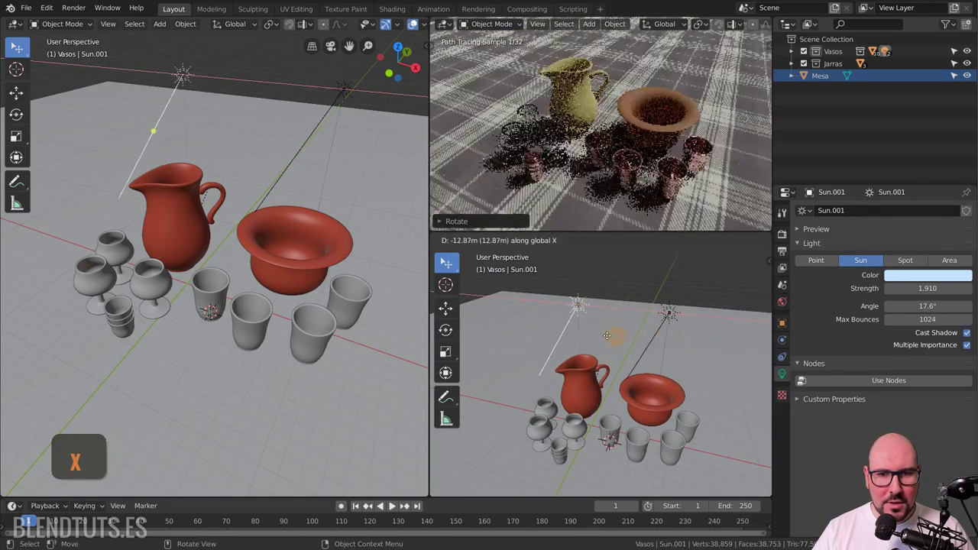
pyautogui.click(568, 337)
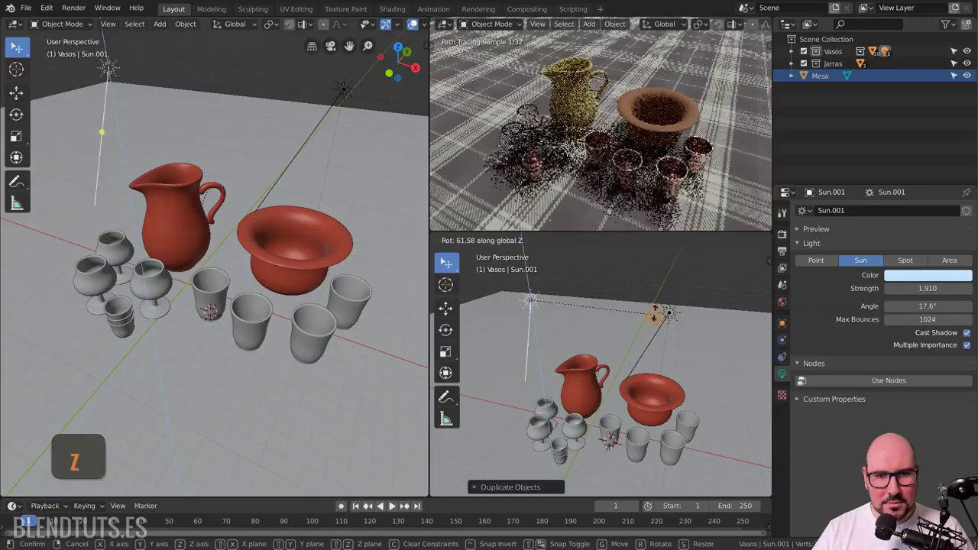
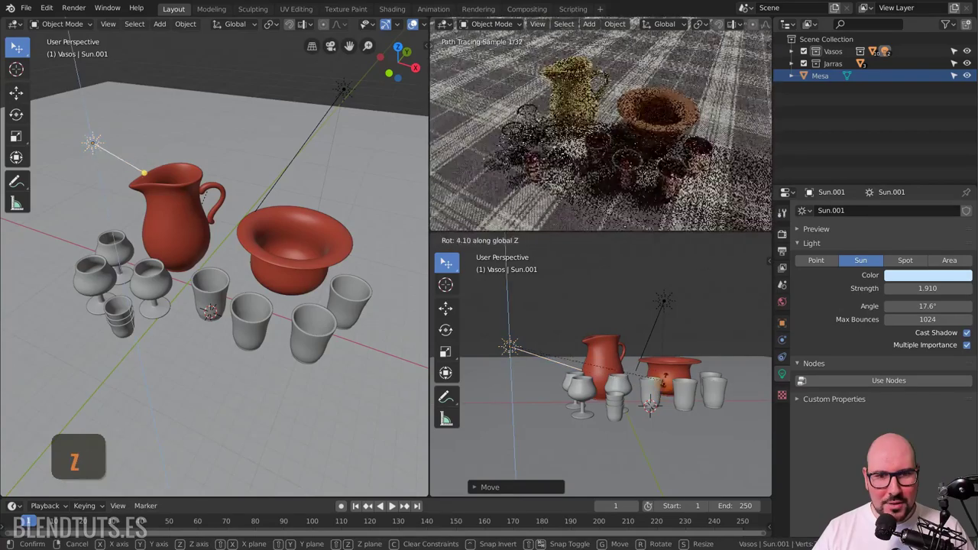
pyautogui.press('z')
pyautogui.click(666, 355)
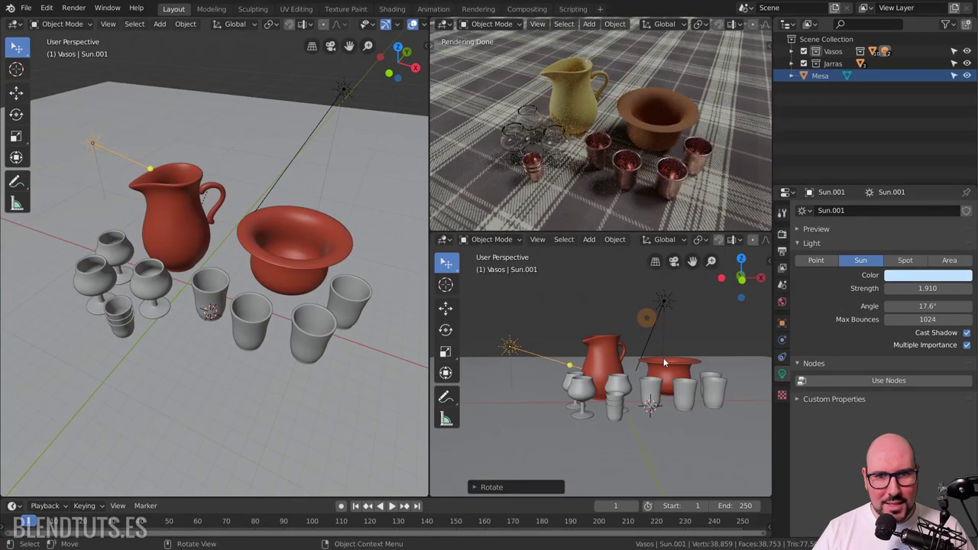
# - Turn Sun.001 about Z toward the jug and bring up its colour swatch to tint it
pyautogui.press('r')
pyautogui.press('z')
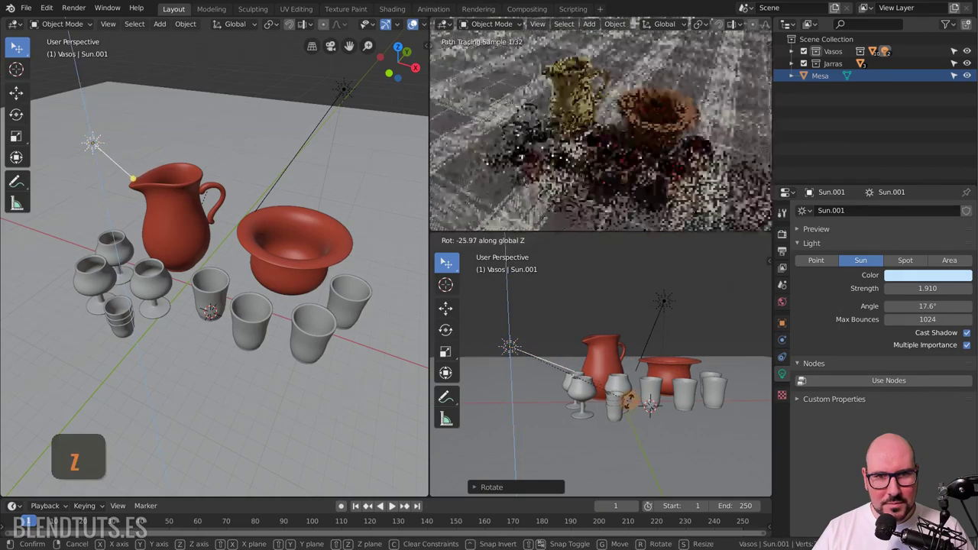
pyautogui.click(634, 405)
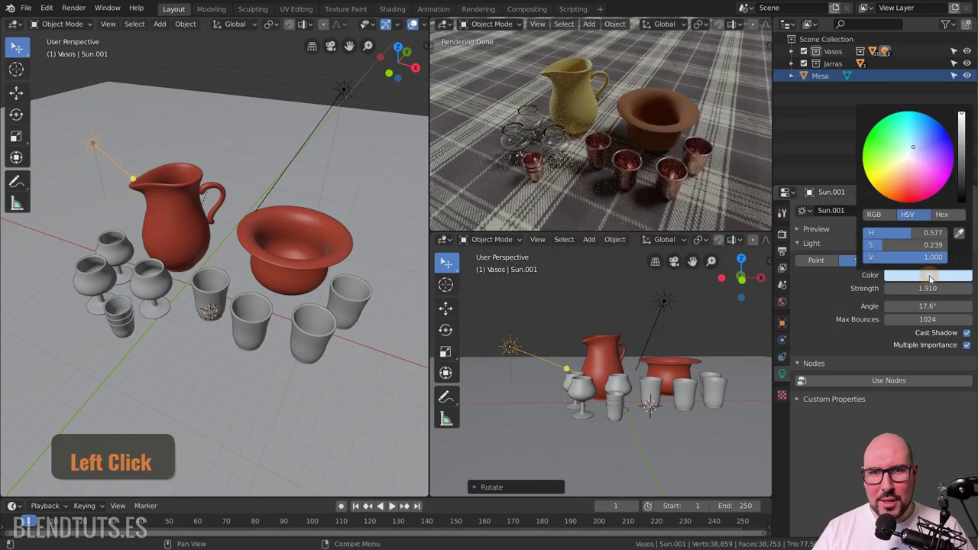
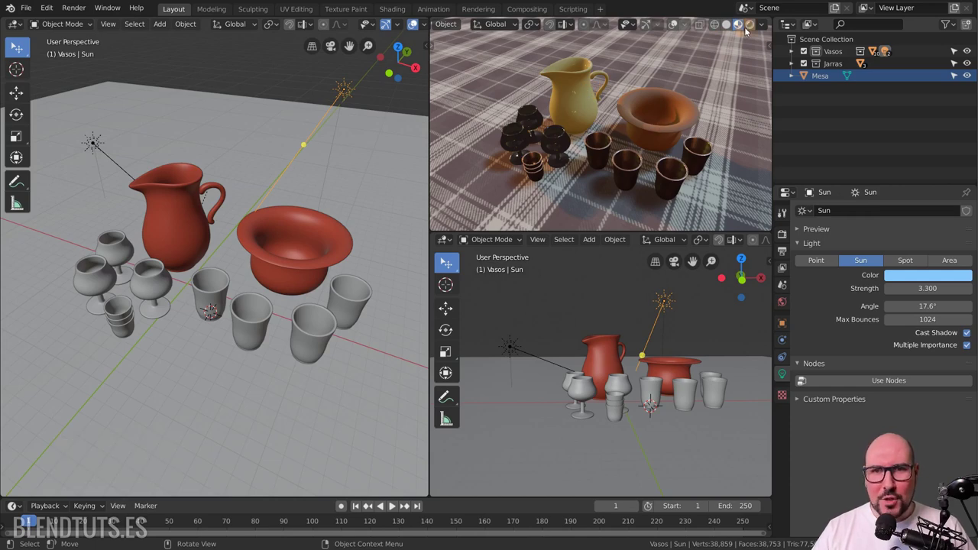
# - Switch the render engine to Eevee, enable Contact Shadows on the main sun, and close in on the cups
pyautogui.click(751, 29)
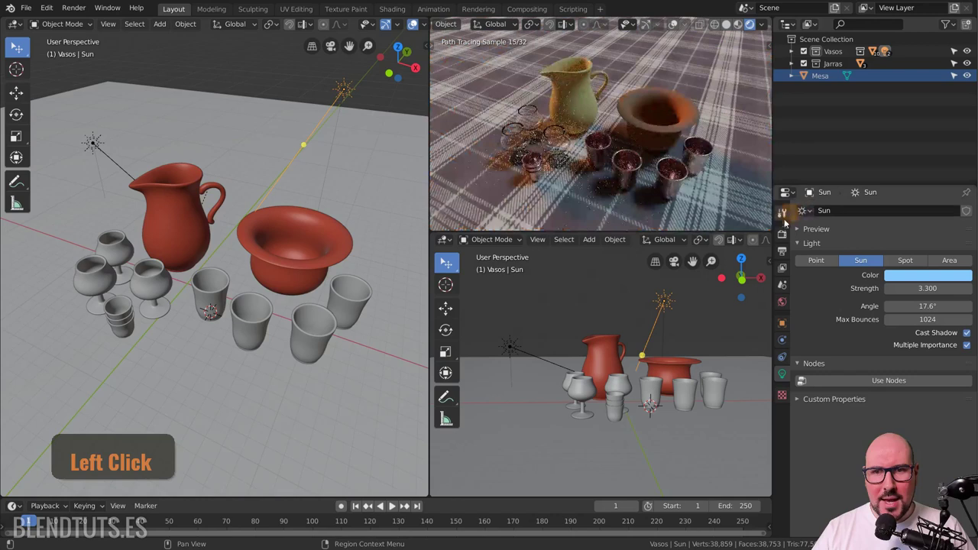
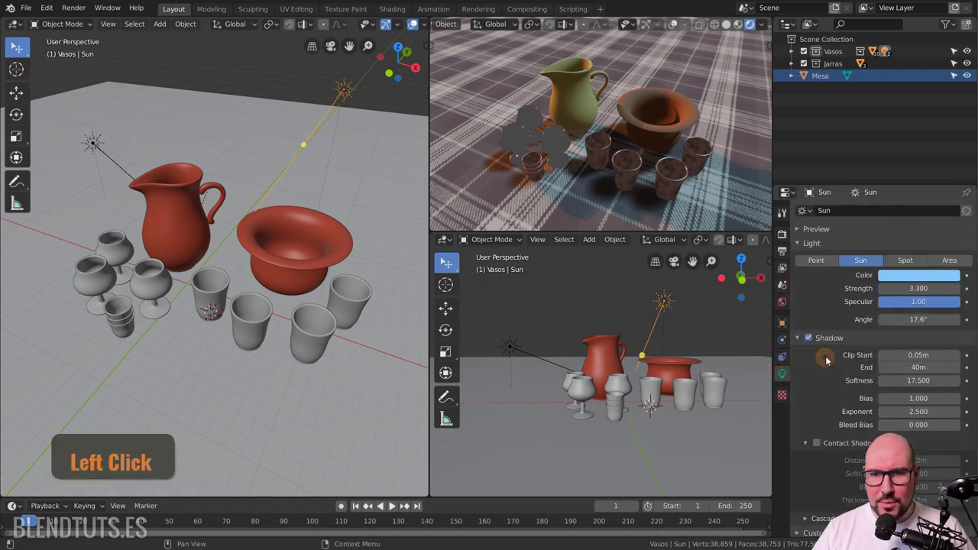
pyautogui.middleClick(855, 365)
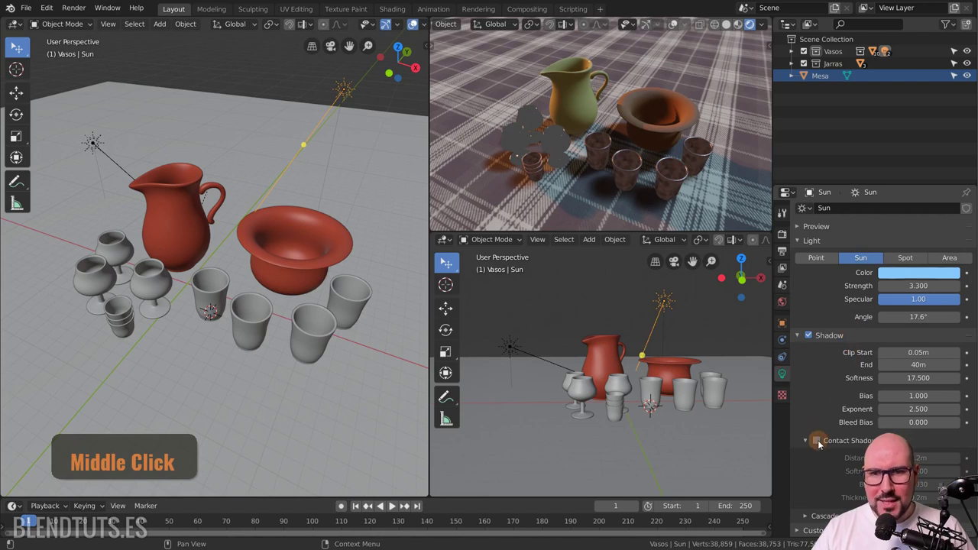
pyautogui.middleClick(821, 445)
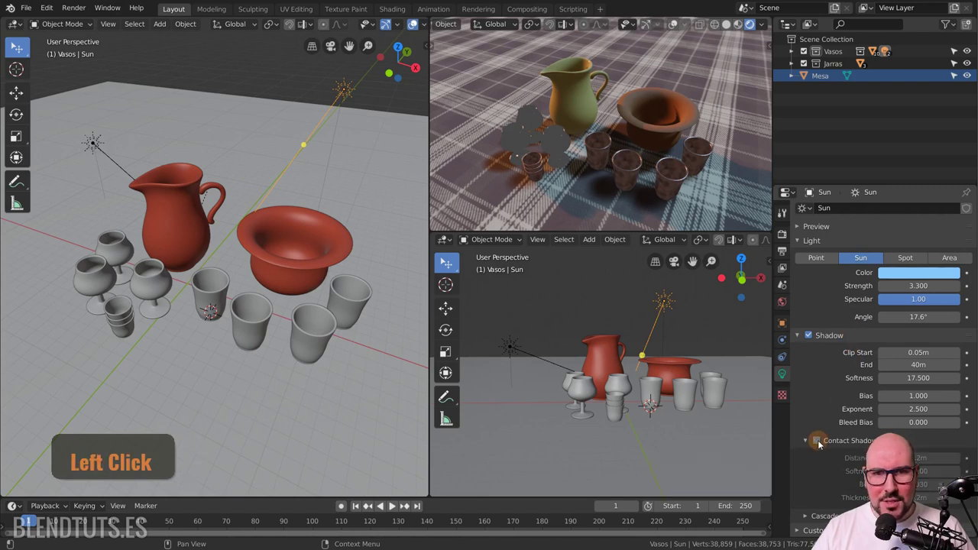
pyautogui.middleClick(620, 136)
pyautogui.scroll(3)
pyautogui.middleClick(692, 185)
pyautogui.scroll(3)
pyautogui.scroll(3)
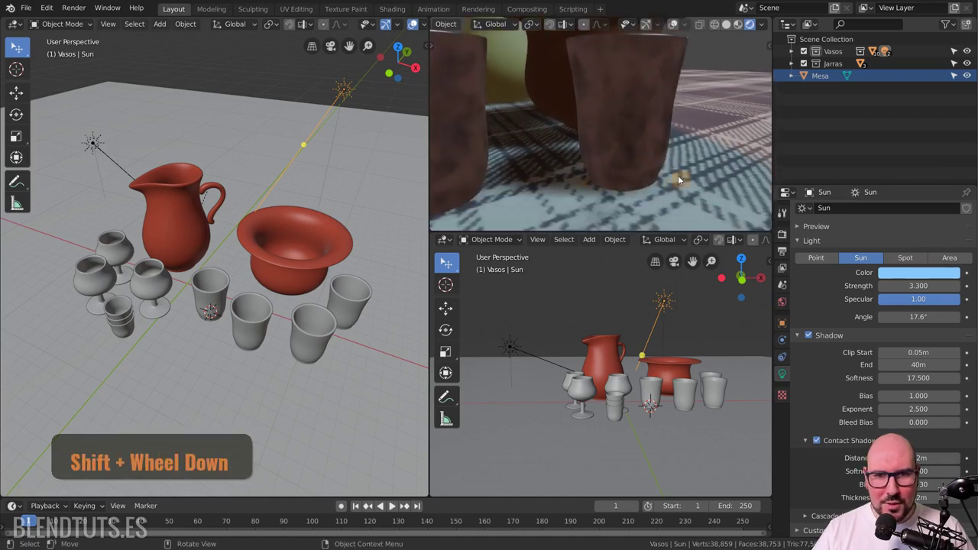
# - Raise the tumbler Vaso.002 slightly along Z, then undo the last changes with the sun selected
pyautogui.click(690, 161)
pyautogui.press('z')
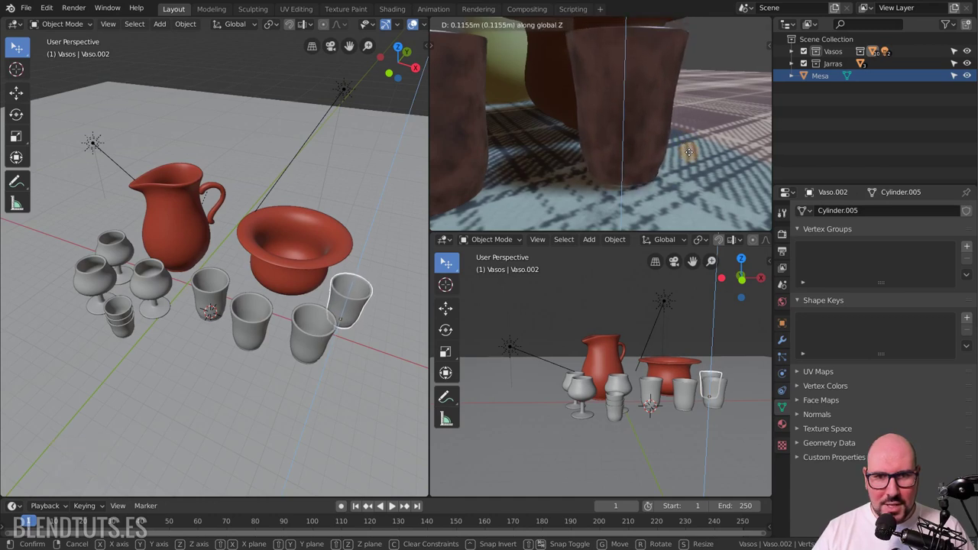
pyautogui.click(695, 154)
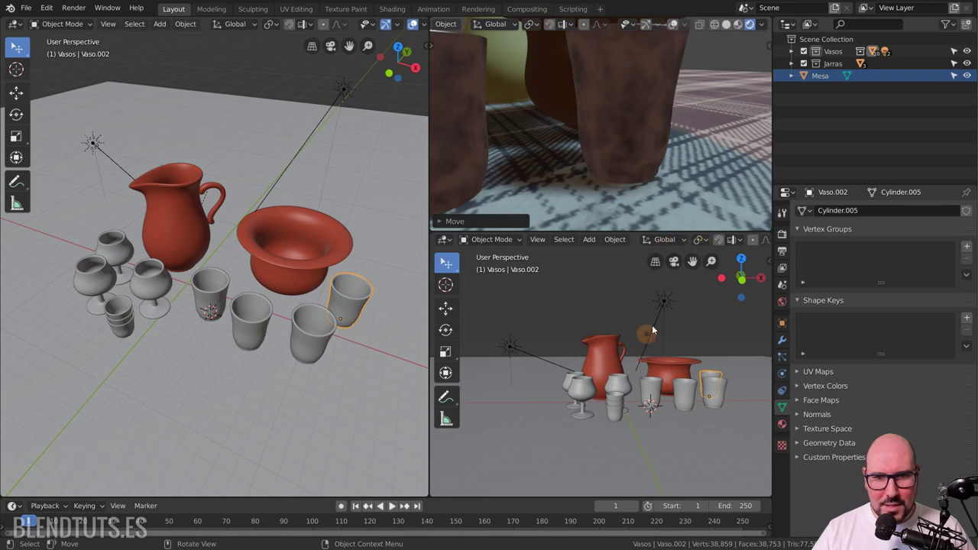
pyautogui.click(668, 307)
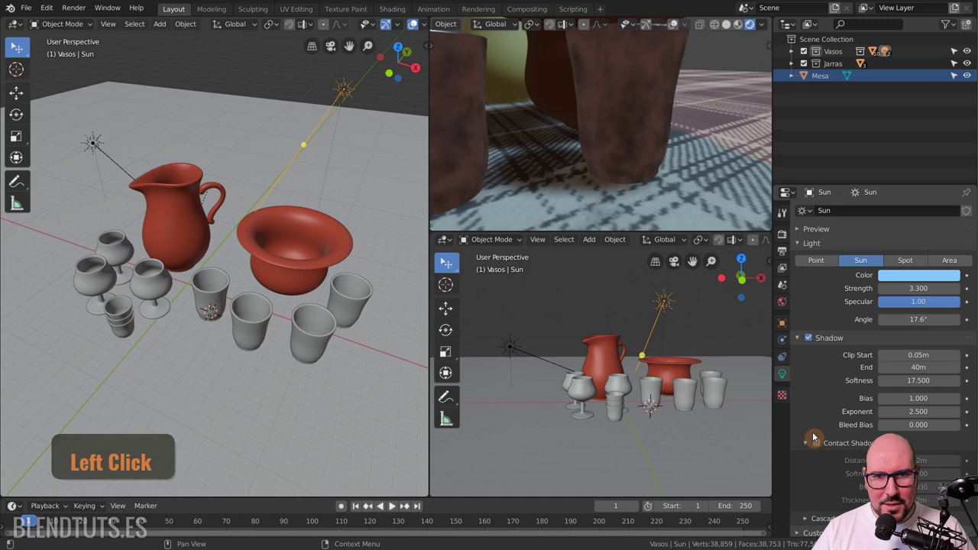
pyautogui.press('ctrl+z')
pyautogui.press('ctrl+z')
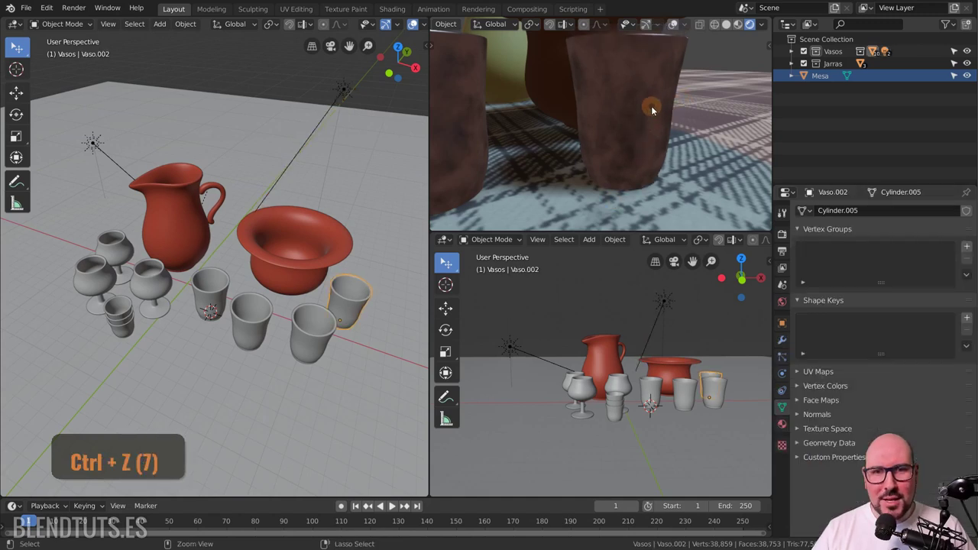
# - Orbit the Eevee preview around the cups to inspect their soft shadows on the tablecloth
pyautogui.scroll(-3)
pyautogui.middleClick(530, 160)
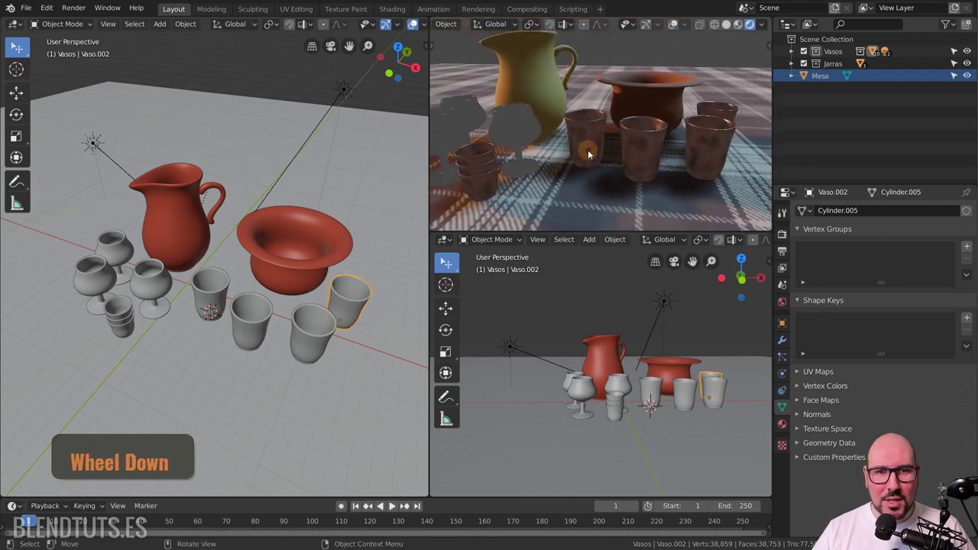
pyautogui.middleClick(579, 162)
pyautogui.middleClick(667, 165)
pyautogui.middleClick(683, 133)
pyautogui.middleClick(622, 138)
pyautogui.scroll(-3)
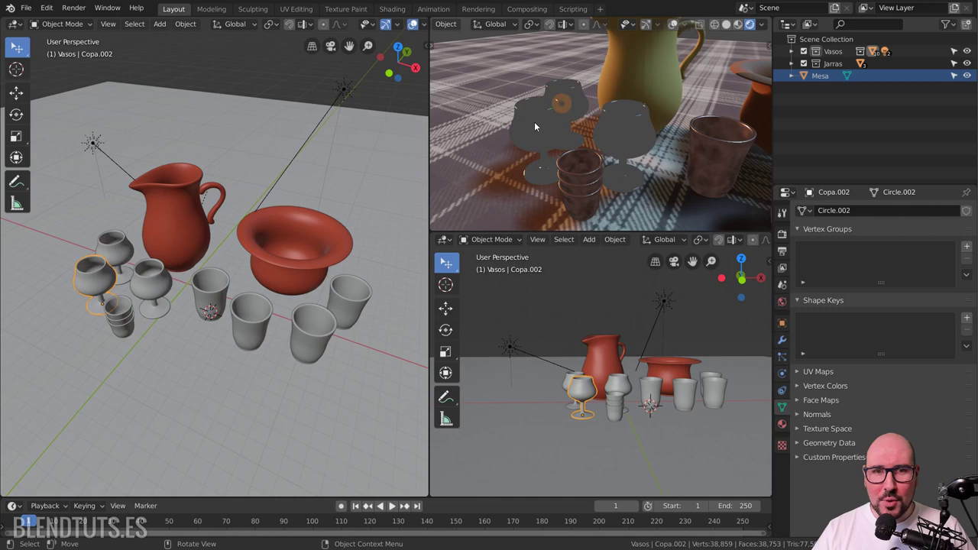
pyautogui.scroll(-3)
# - Pull back to table level and orbit to an overview framing the whole still life
pyautogui.middleClick(681, 149)
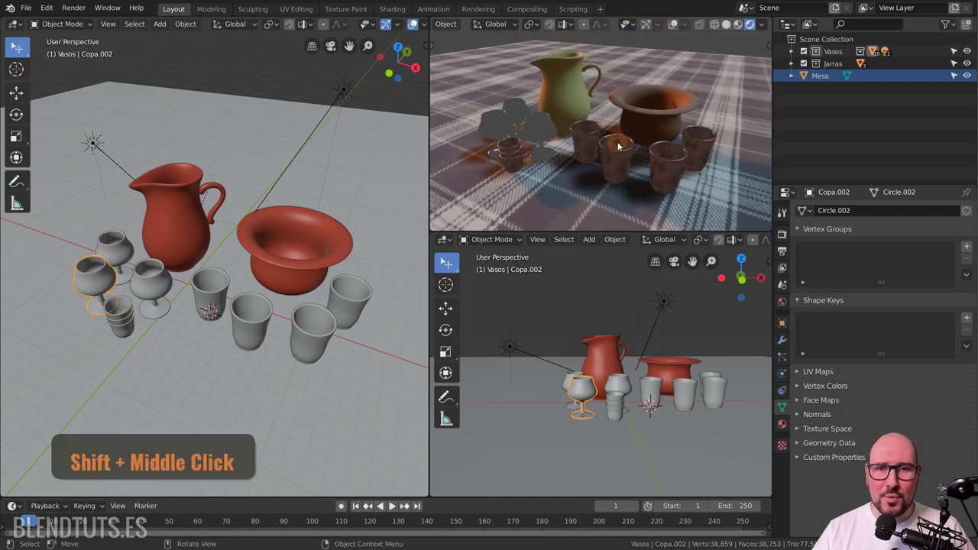
pyautogui.scroll(-3)
pyautogui.middleClick(631, 152)
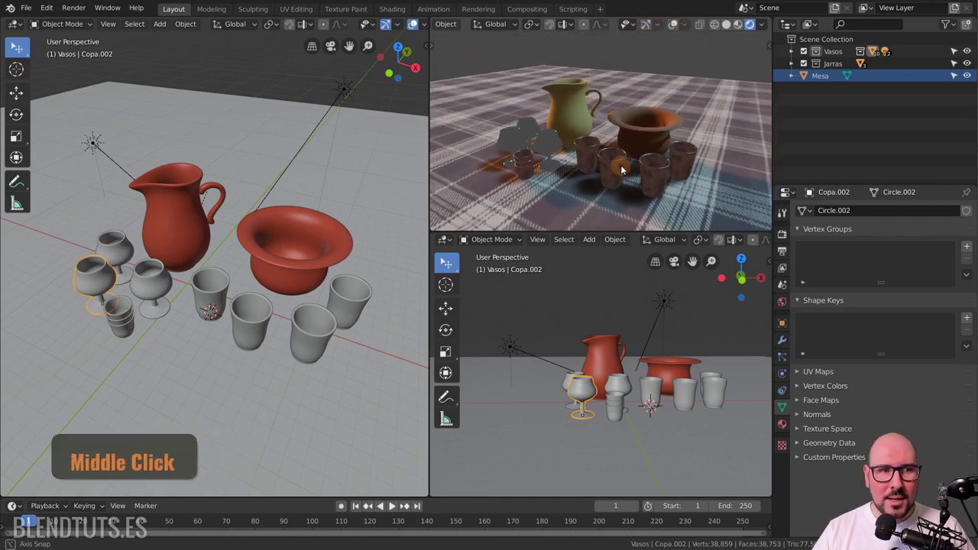
pyautogui.middleClick(626, 178)
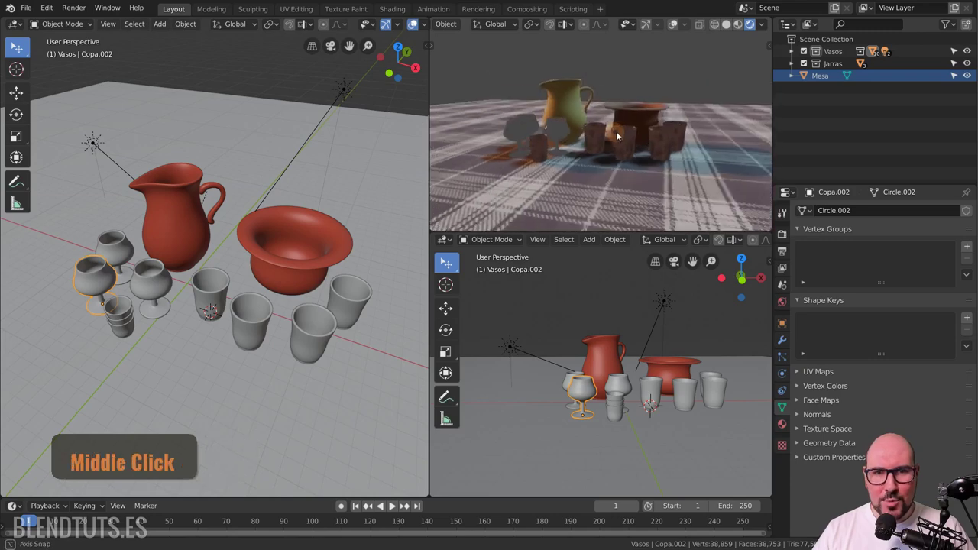
pyautogui.scroll(3)
pyautogui.middleClick(639, 152)
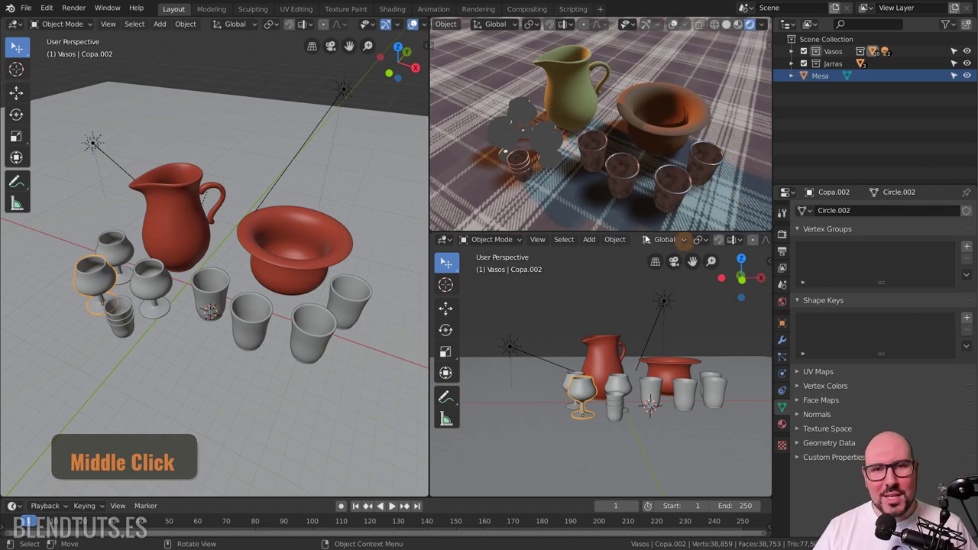
pyautogui.middleClick(601, 150)
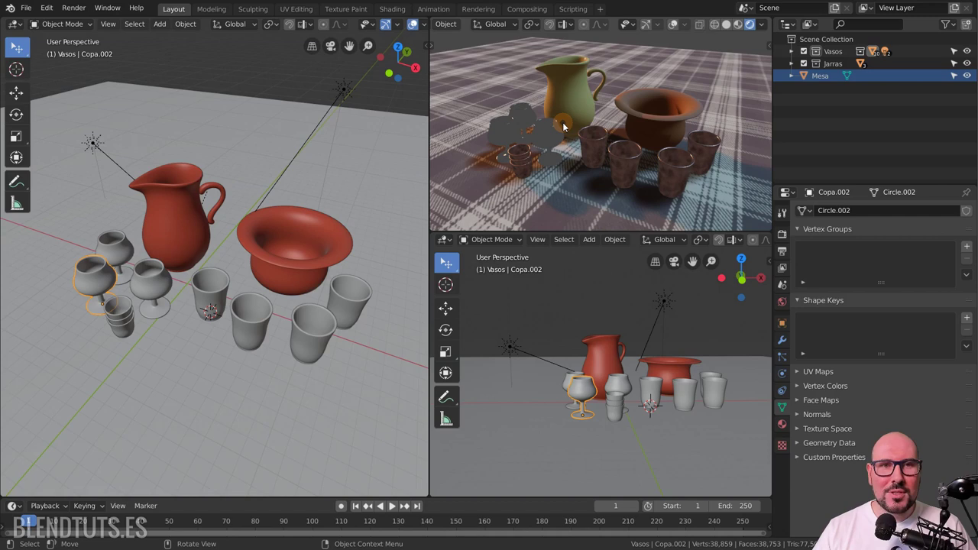
pyautogui.middleClick(341, 92)
pyautogui.press('alt+a')
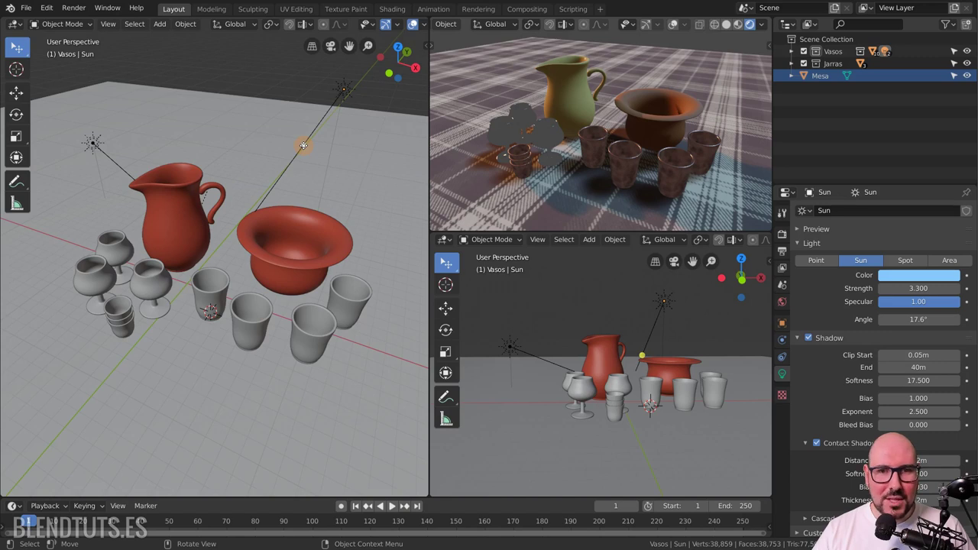
pyautogui.press('shift+a')
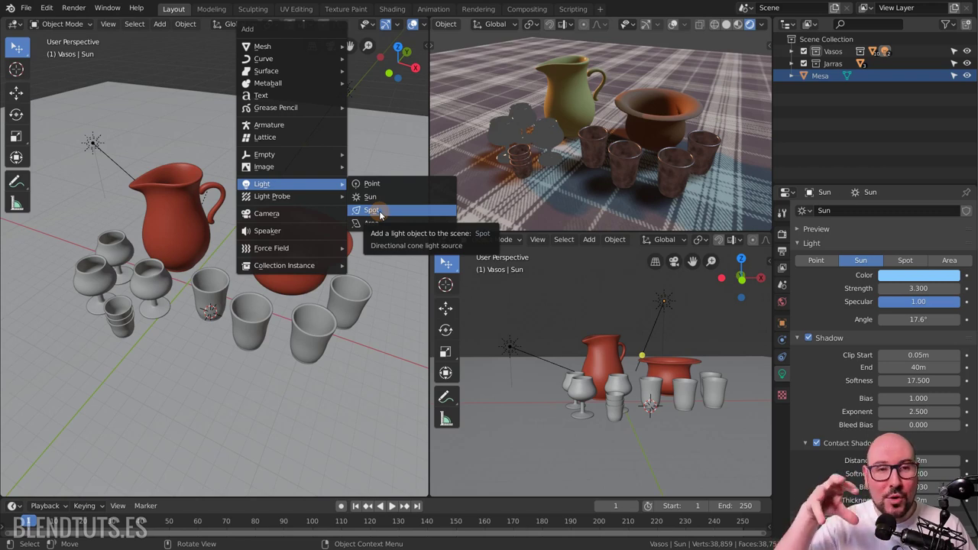
pyautogui.click(385, 189)
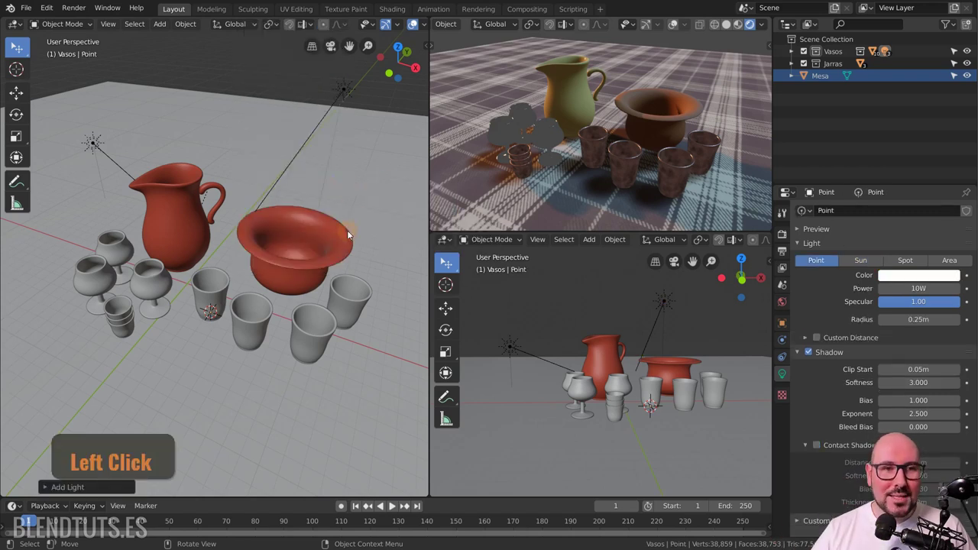
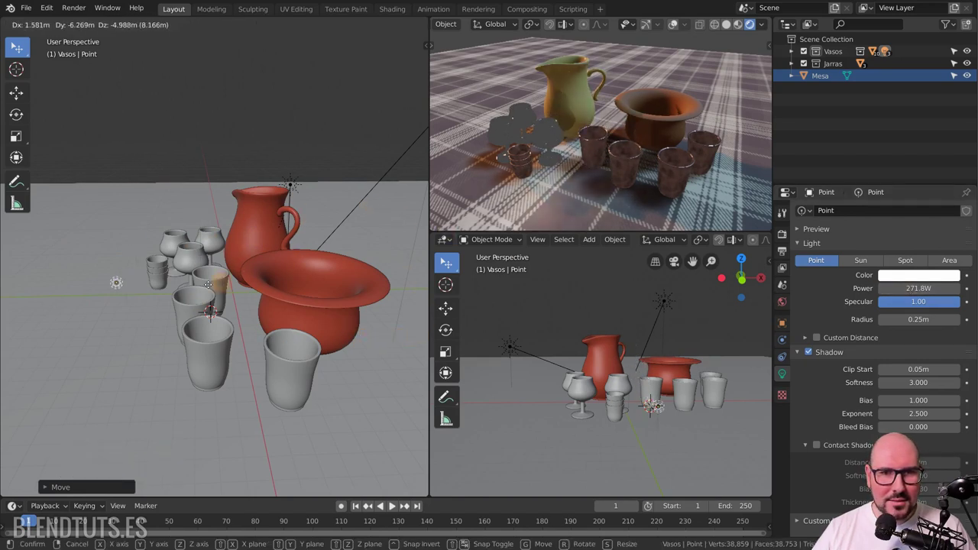
pyautogui.press('g')
pyautogui.click(137, 322)
pyautogui.middleClick(141, 322)
pyautogui.press('g')
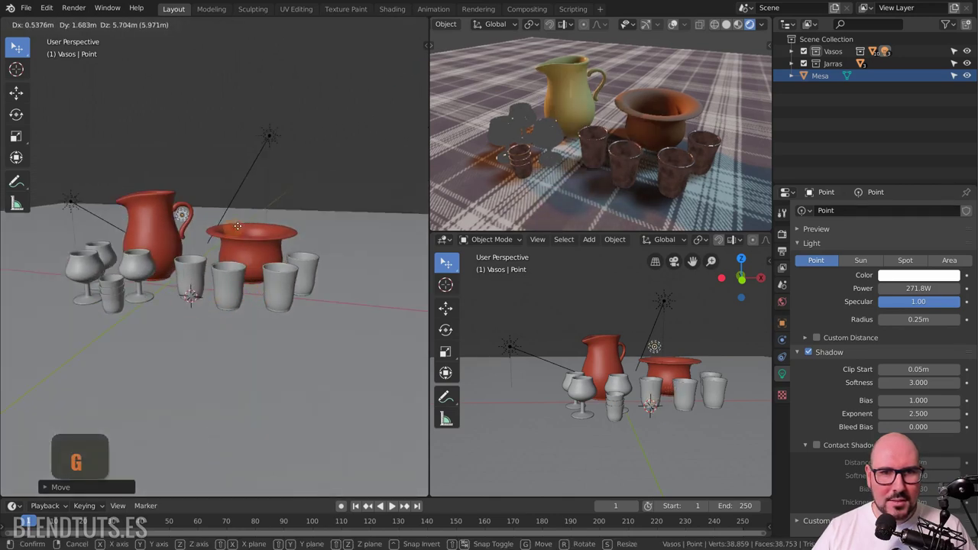
pyautogui.press('g')
pyautogui.press('x')
pyautogui.click(309, 193)
pyautogui.middleClick(305, 183)
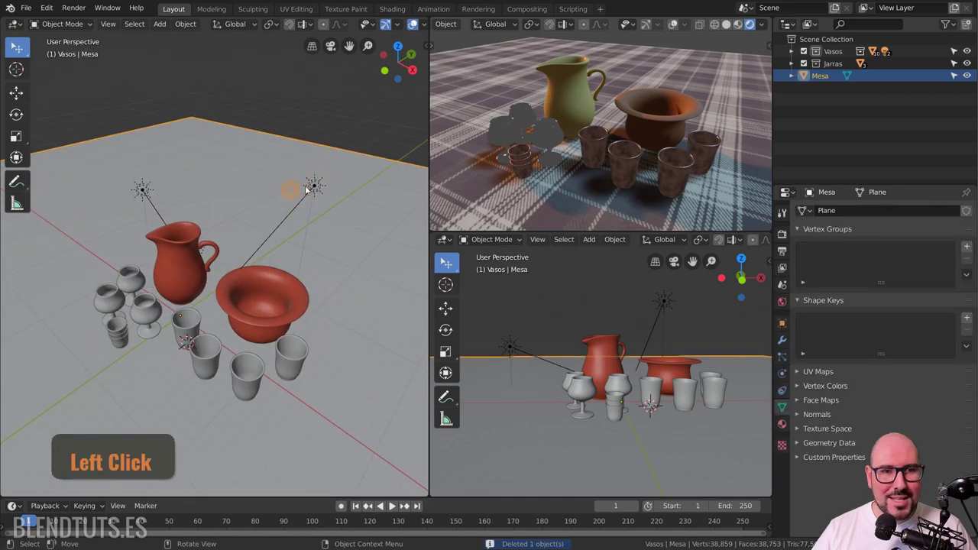
# - Orbit and zoom around the table to review the scene from above and a low side view
pyautogui.press('alt+a')
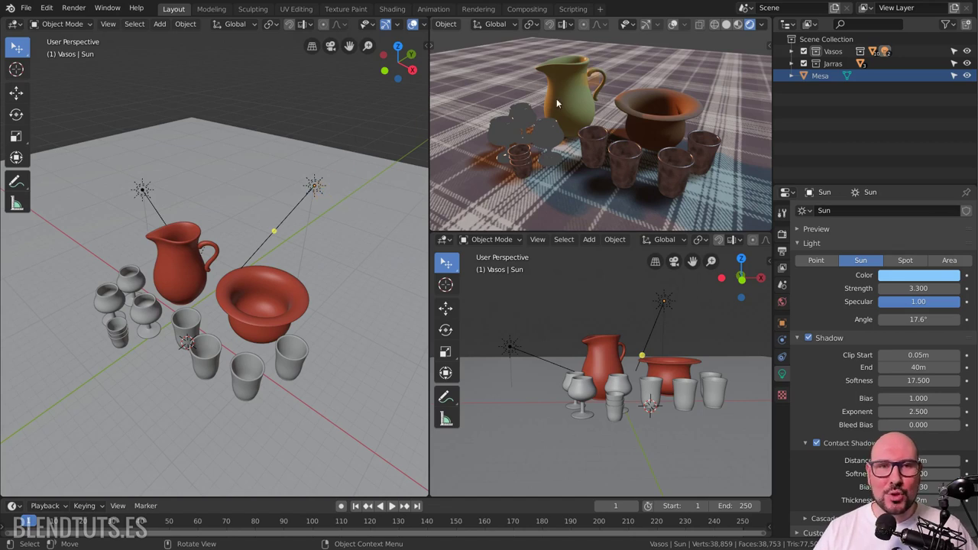
pyautogui.press('alt+a')
pyautogui.scroll(-3)
pyautogui.scroll(-3)
pyautogui.middleClick(259, 285)
pyautogui.middleClick(174, 293)
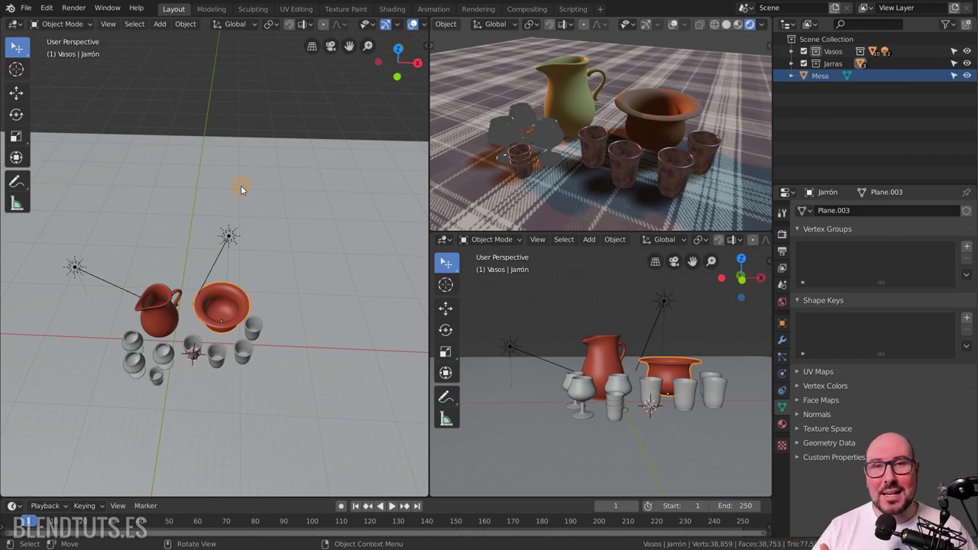
pyautogui.middleClick(228, 237)
pyautogui.middleClick(265, 308)
pyautogui.scroll(3)
pyautogui.middleClick(204, 305)
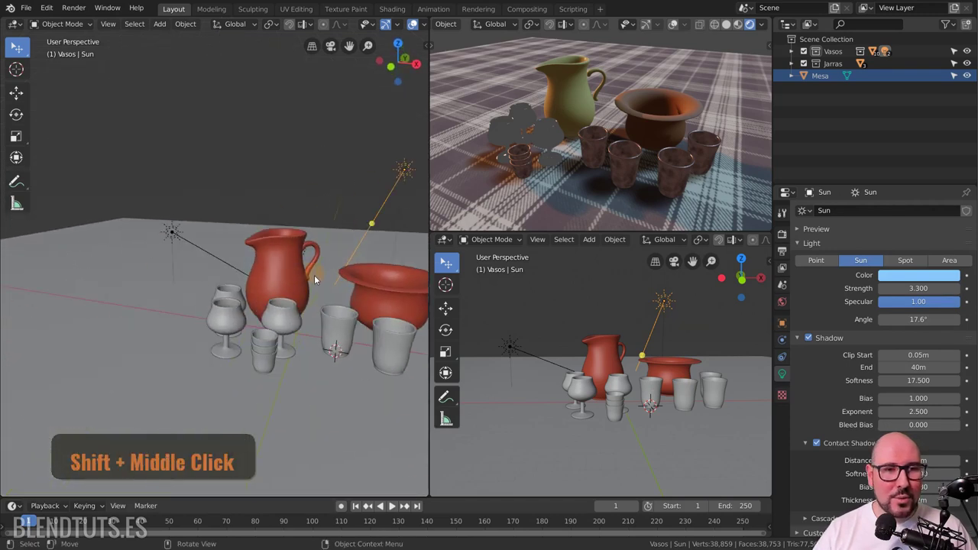
pyautogui.middleClick(311, 312)
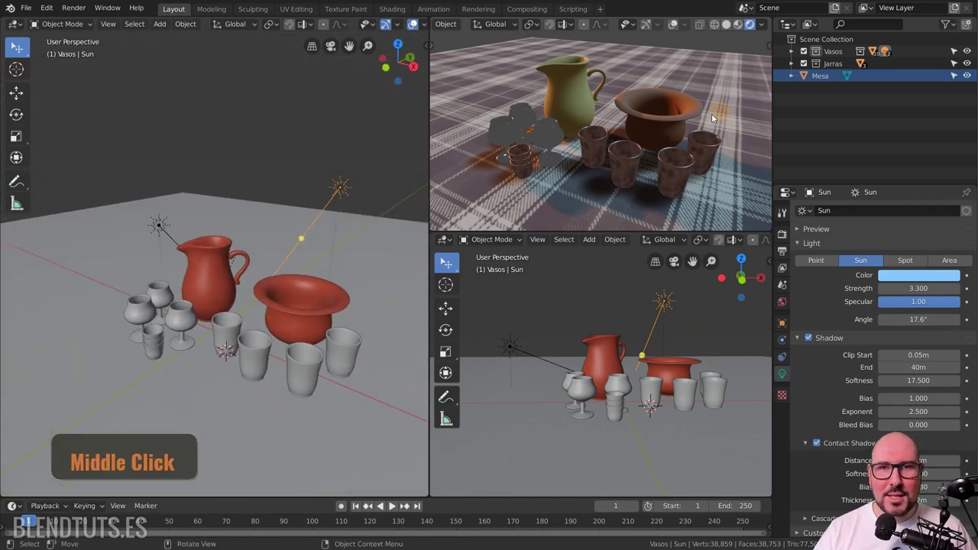
# - Expand the Render Engine list showing Eevee, Workbench and Cycles, with Eevee still active
pyautogui.middleClick(787, 235)
pyautogui.click(787, 235)
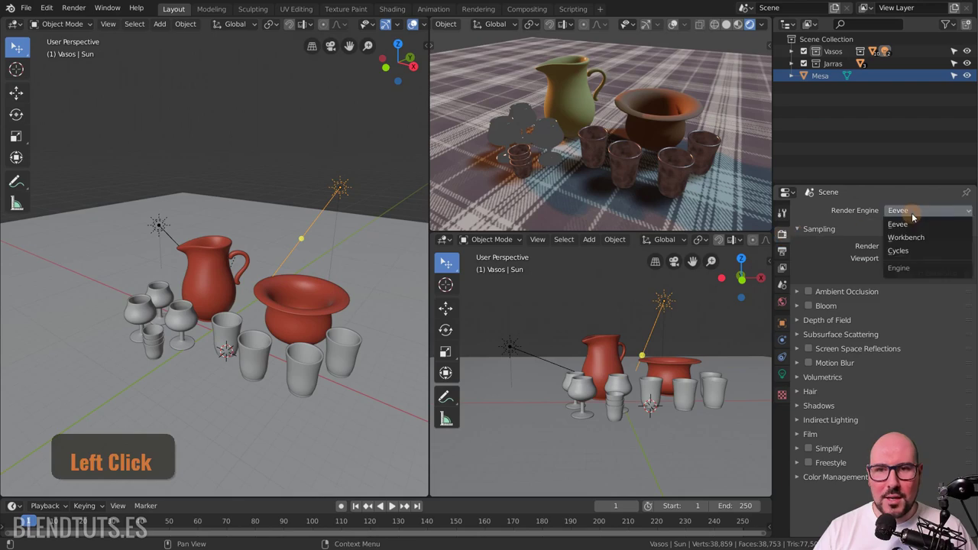